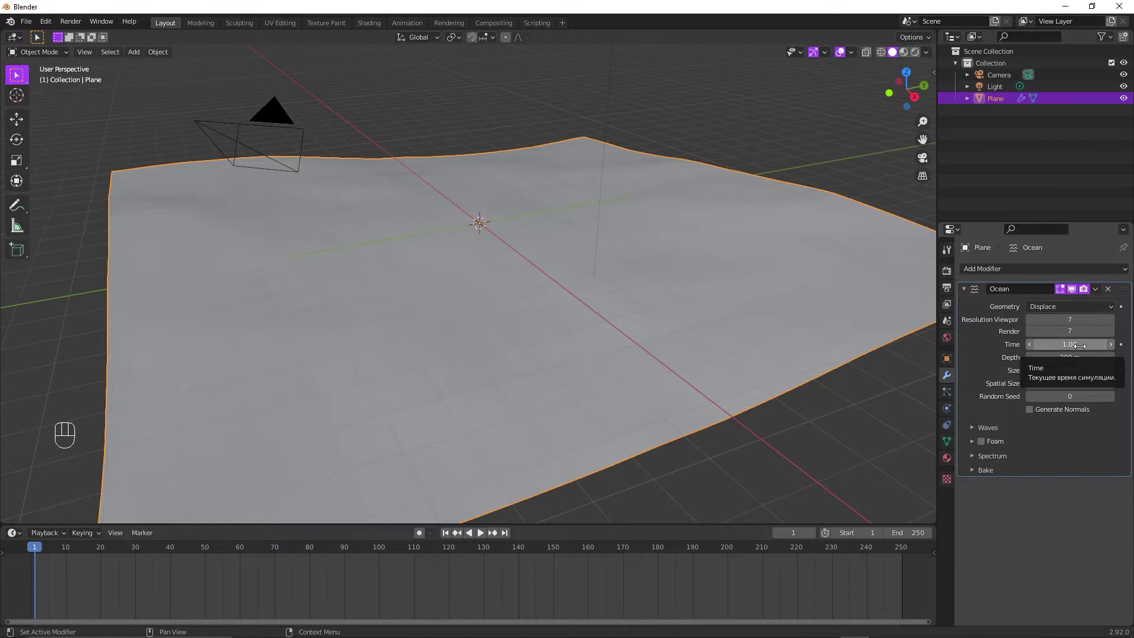
- Keyframe the Ocean modifier's Time at frame 1 and again at the last frame, 250
{"action": "key", "text": "i"}
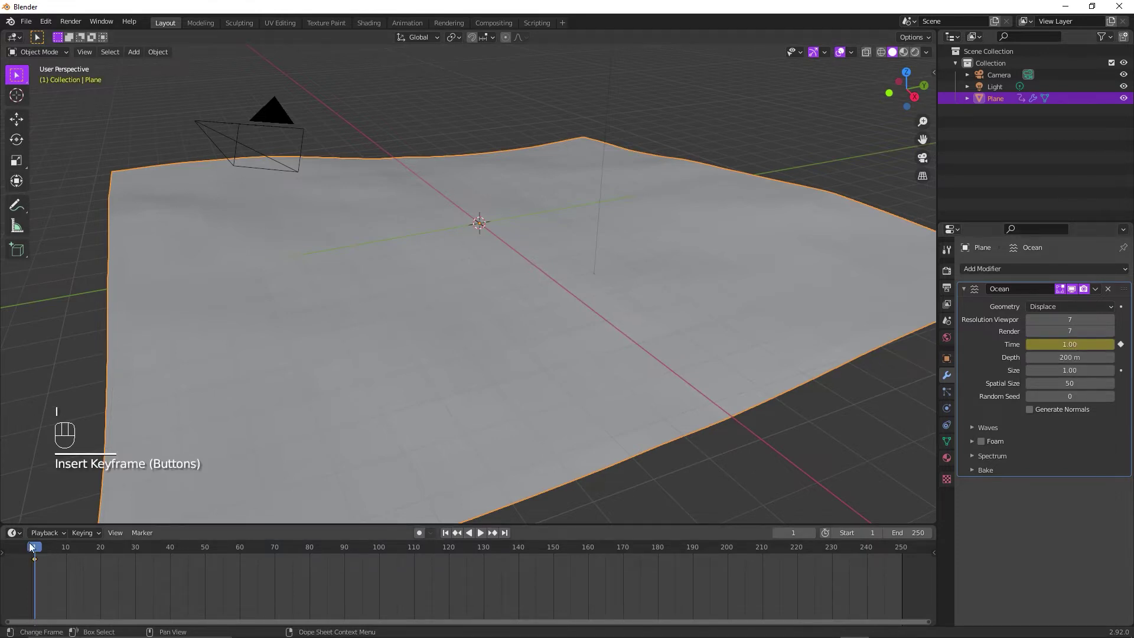
{"action": "left_click_drag", "start_coordinate": [36, 545], "coordinate": [905, 584]}
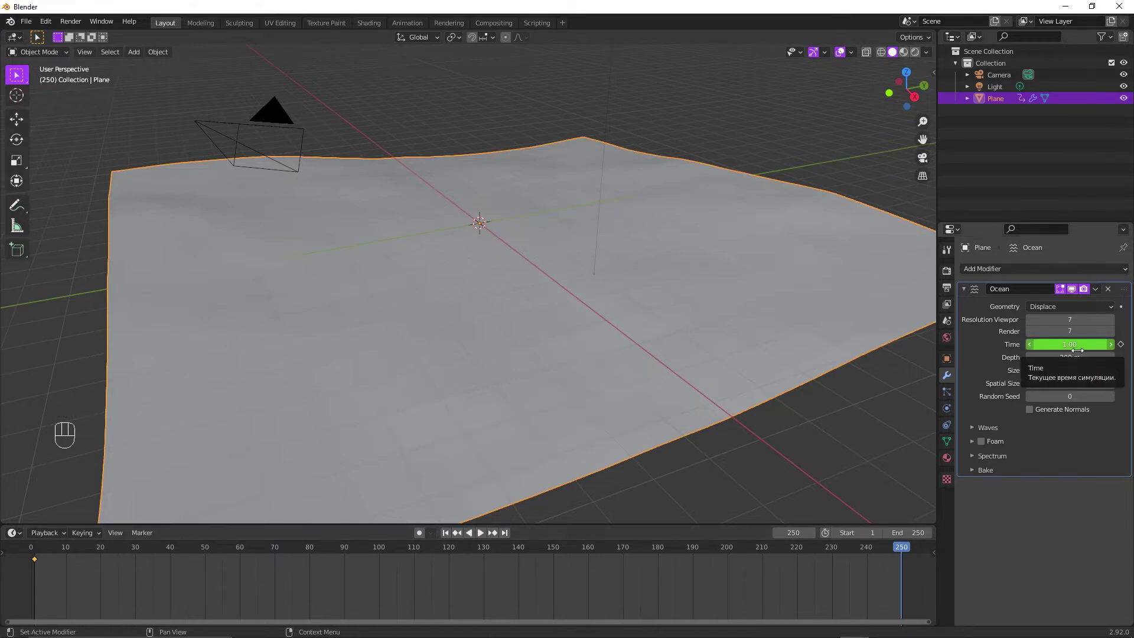
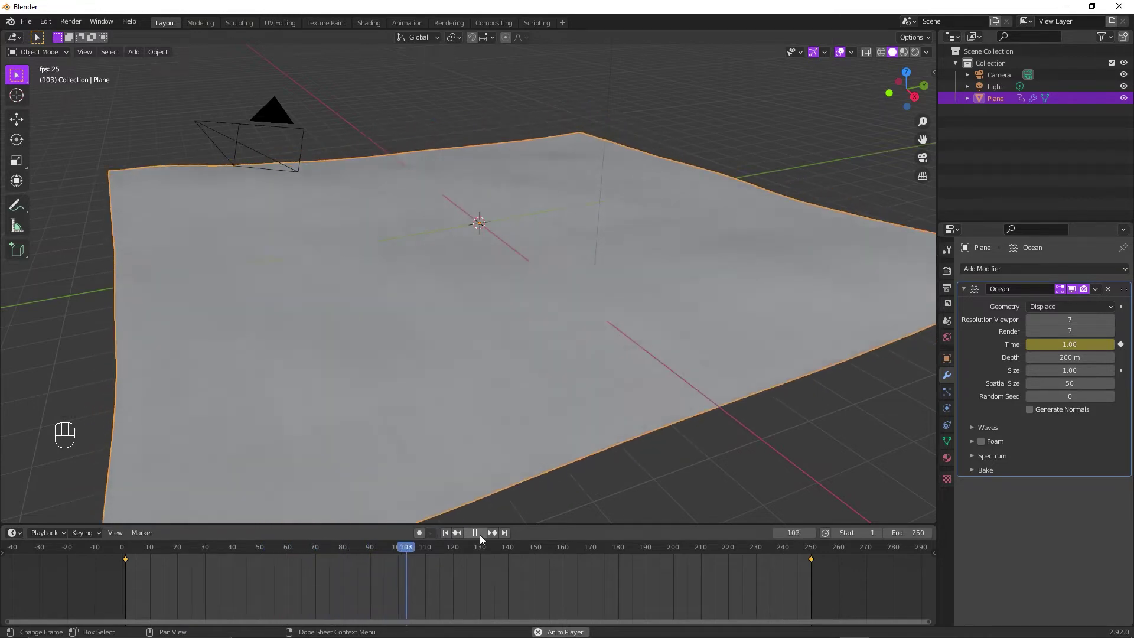
{"action": "left_click", "coordinate": [484, 538]}
- Move the Time animation's end keyframe in the Dope Sheet out to about frame 280
{"action": "left_click_drag", "start_coordinate": [449, 538], "coordinate": [130, 564]}
{"action": "left_click", "coordinate": [129, 563]}
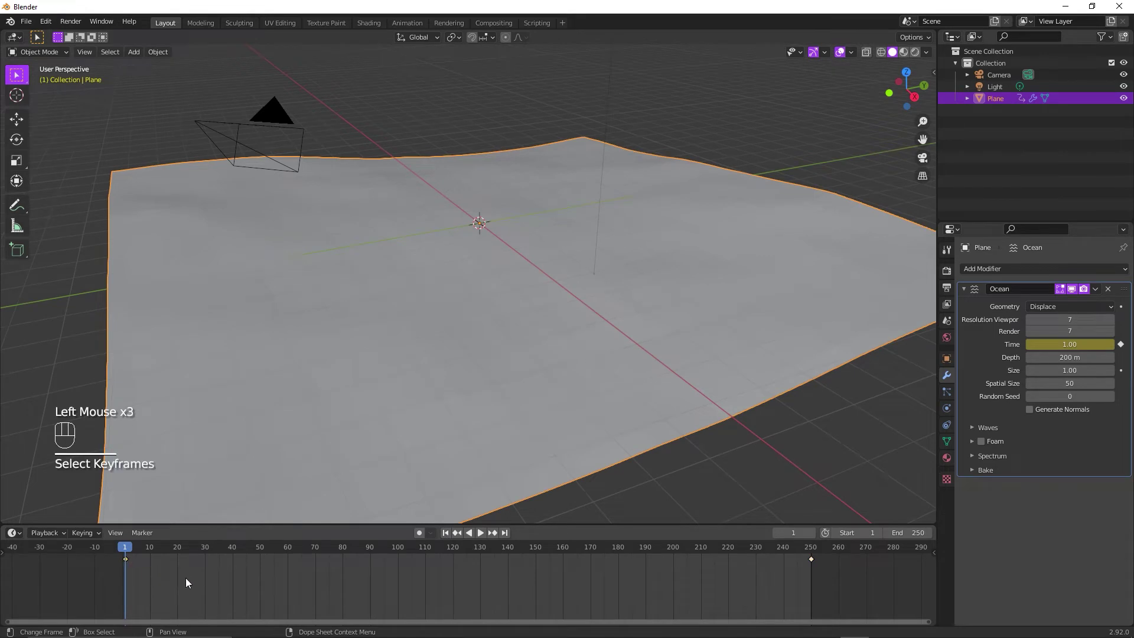
{"action": "key", "text": "g"}
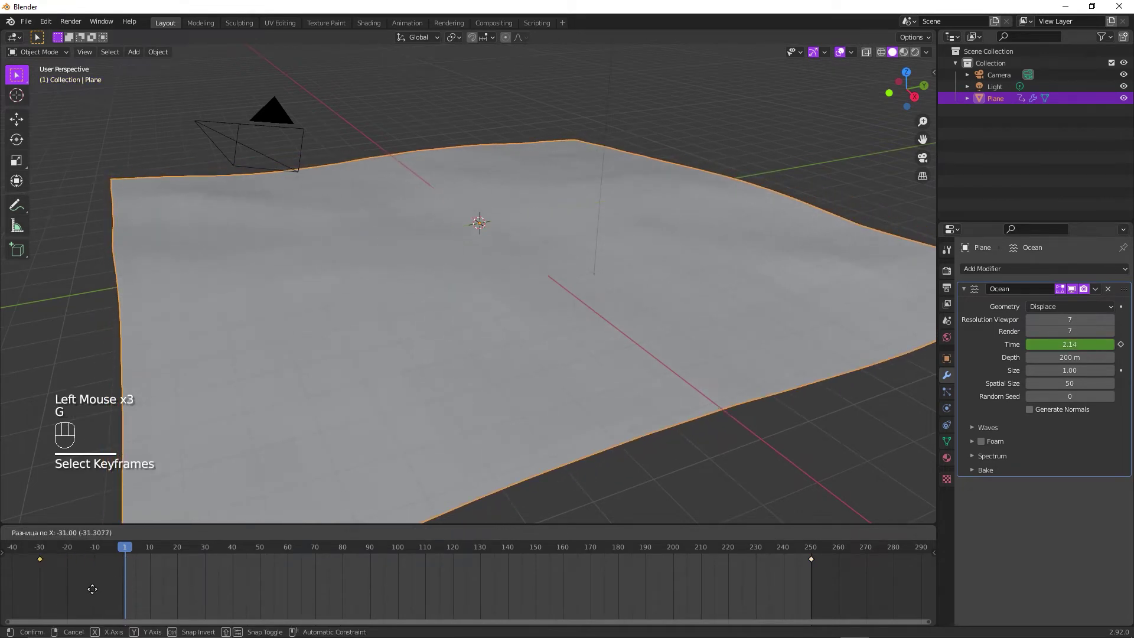
{"action": "left_click", "coordinate": [91, 589]}
{"action": "left_click", "coordinate": [819, 566]}
{"action": "key", "text": "g"}
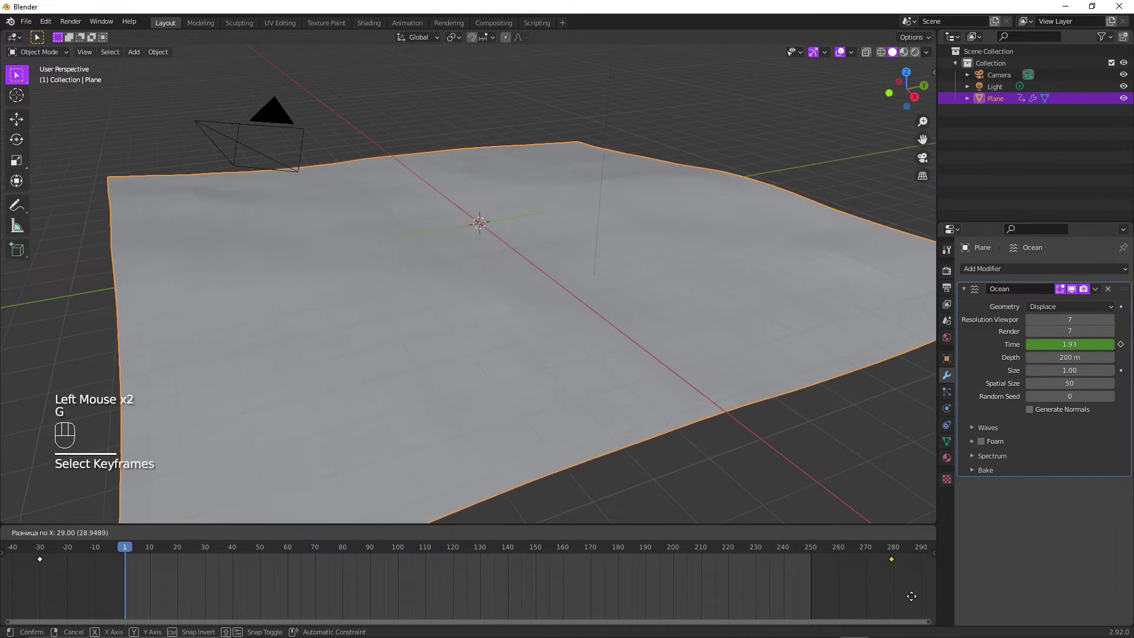
{"action": "left_click", "coordinate": [912, 593]}
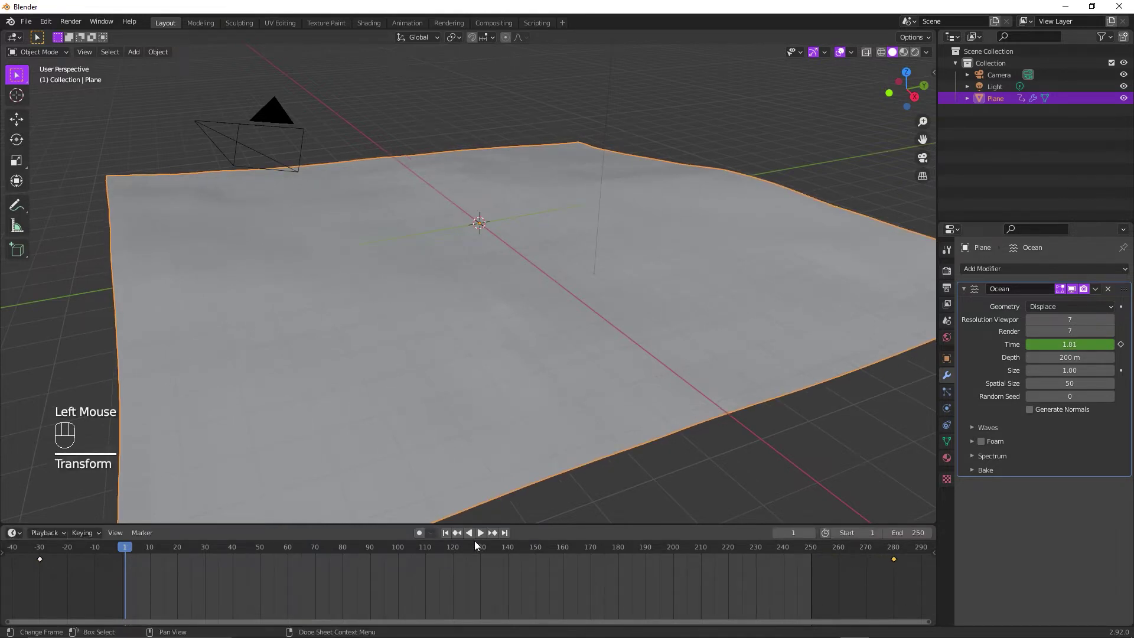
- Give the ocean plane smooth shading while previewing the wave playback
{"action": "left_click", "coordinate": [489, 536]}
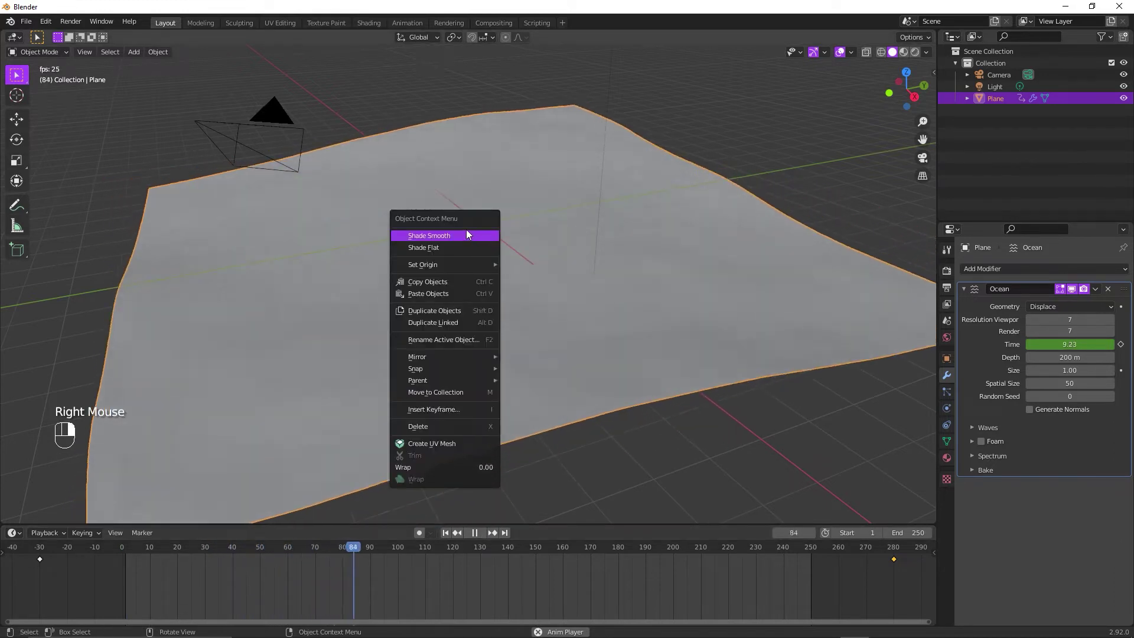
{"action": "left_click_drag", "start_coordinate": [466, 235], "coordinate": [782, 414]}
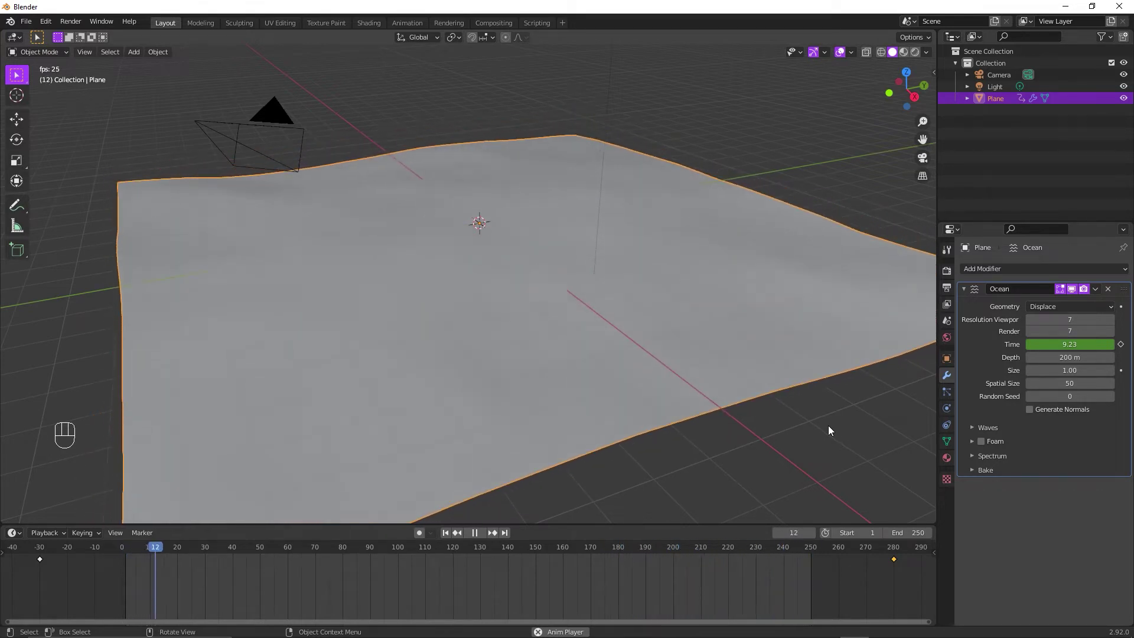
{"action": "left_click", "coordinate": [484, 540]}
- Push the Time end keyframe out to about frame 290 and play the waves again
{"action": "left_click", "coordinate": [900, 566]}
{"action": "key", "text": "g"}
{"action": "left_click", "coordinate": [923, 593]}
{"action": "left_click", "coordinate": [485, 536]}
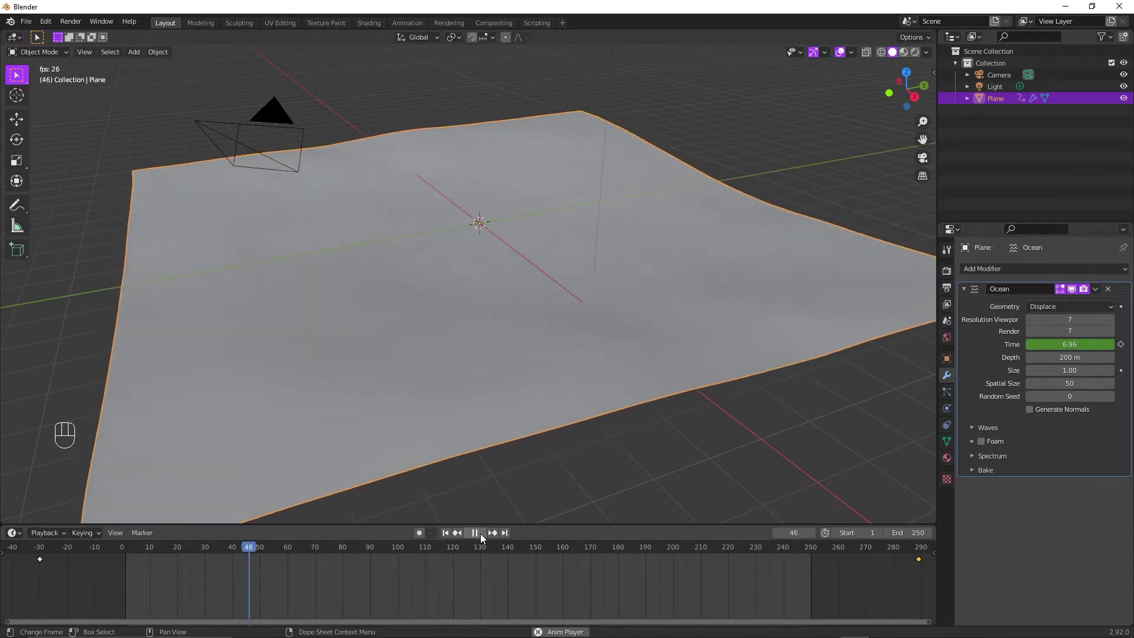
- Enable Import-Export: NewTek MDD format in Preferences and export the plane as Lightwave Point Cache (.mdd)
{"action": "left_click", "coordinate": [483, 537]}
{"action": "left_click", "coordinate": [455, 539]}
{"action": "left_click_drag", "start_coordinate": [53, 22], "coordinate": [96, 203]}
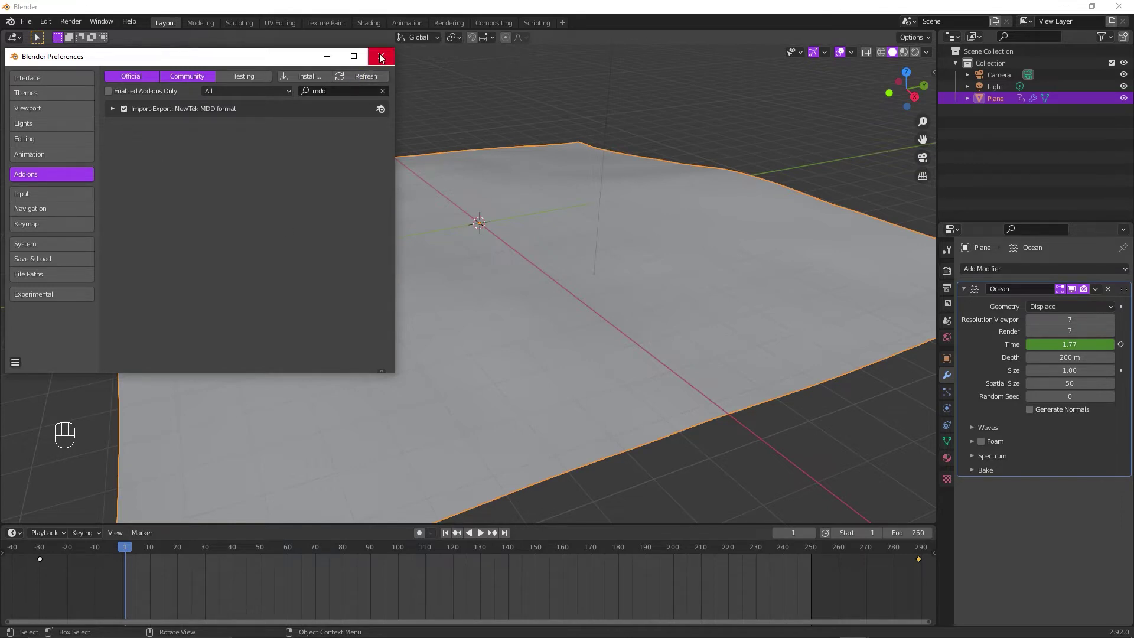
{"action": "scroll", "scroll_direction": "down", "scroll_amount": 3}
{"action": "left_click_drag", "start_coordinate": [493, 293], "coordinate": [494, 267]}
{"action": "scroll", "scroll_direction": "up", "scroll_amount": 3}
{"action": "left_click_drag", "start_coordinate": [515, 249], "coordinate": [484, 247]}
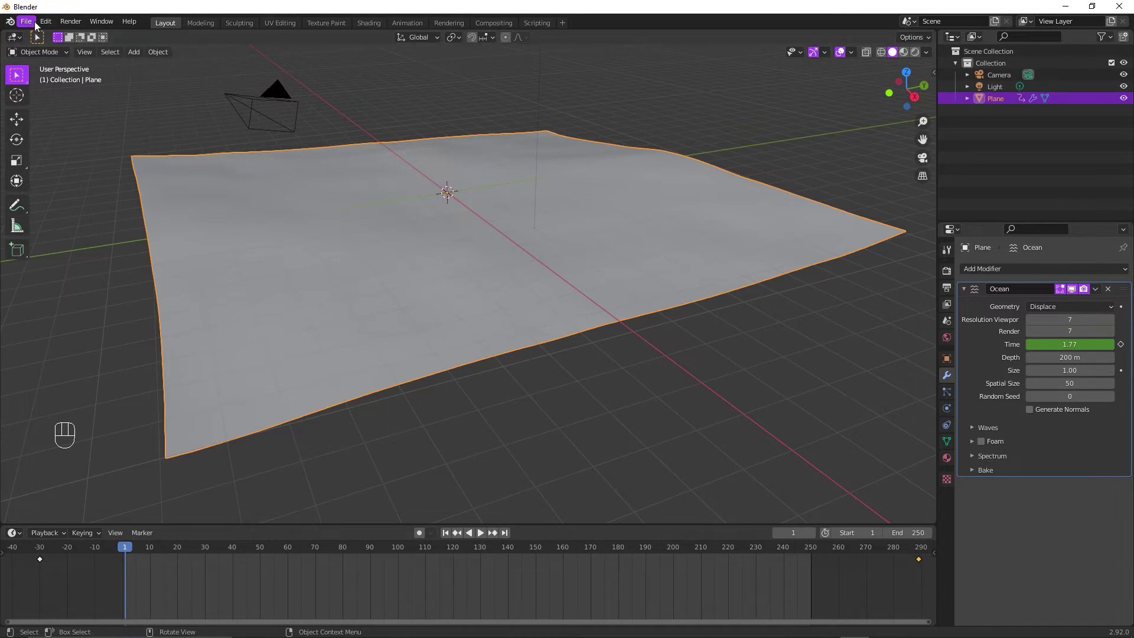
{"action": "left_click_drag", "start_coordinate": [38, 24], "coordinate": [470, 382]}
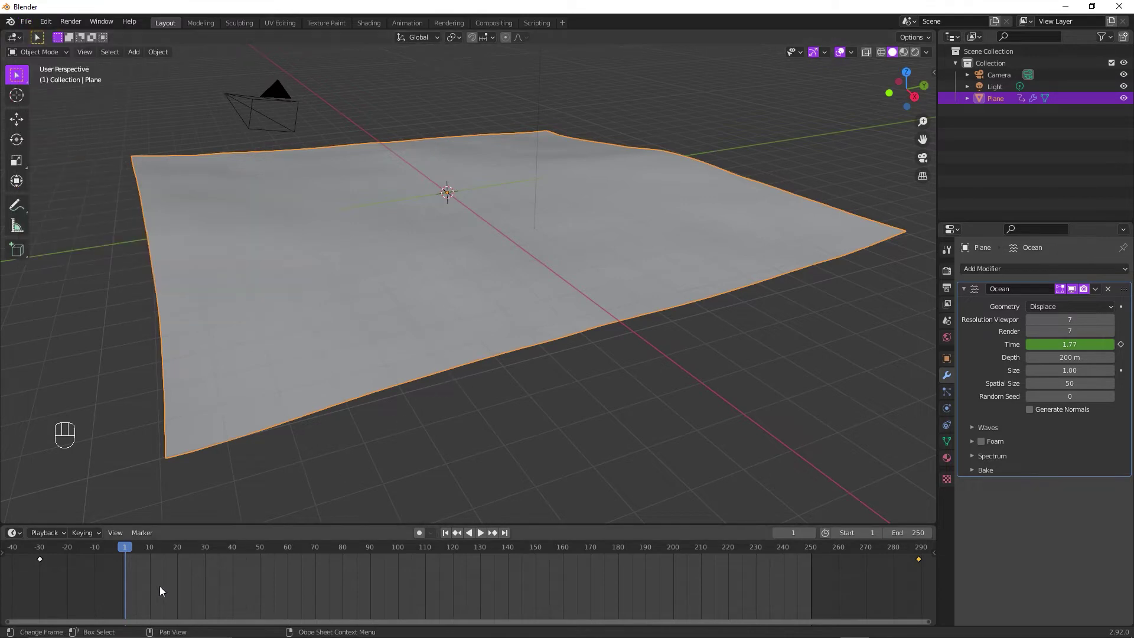
- Delete the Time keyframes, remove the Ocean modifier and add a Mesh Cache reading the .mdd file
{"action": "key", "text": "x"}
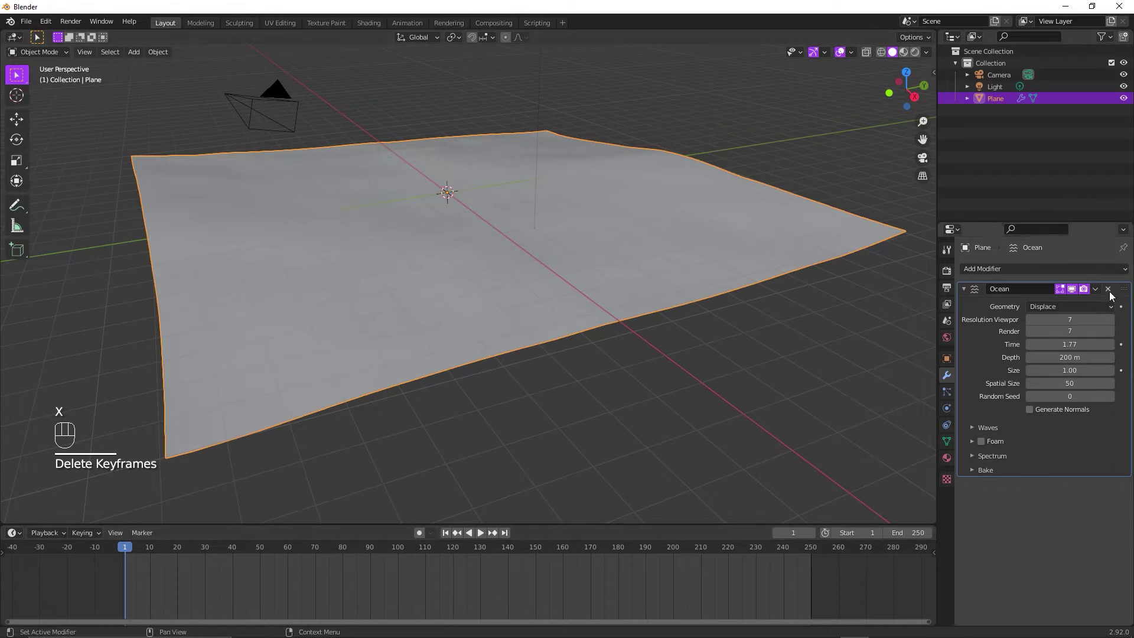
{"action": "left_click", "coordinate": [1114, 294]}
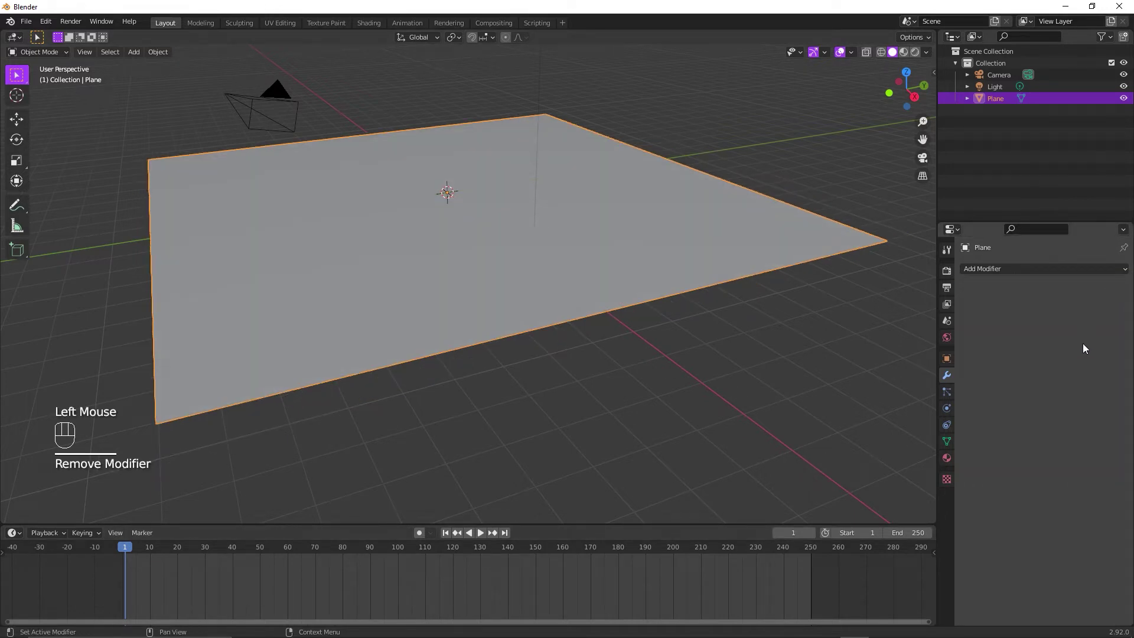
{"action": "left_click_drag", "start_coordinate": [1022, 275], "coordinate": [828, 318]}
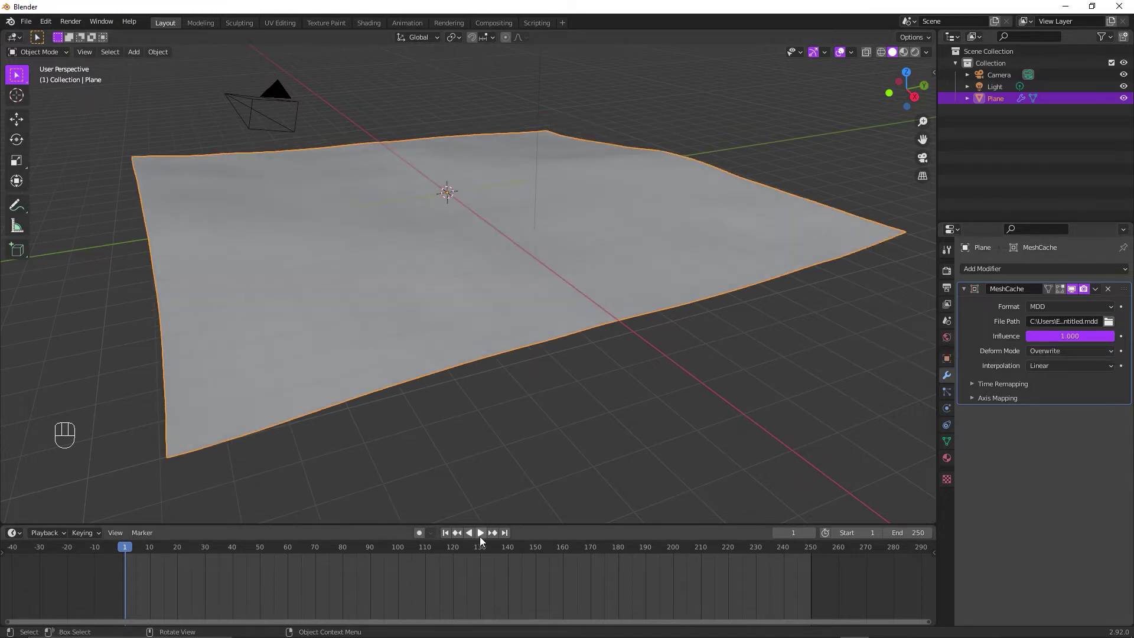
- Play the cached waves from frame 1 through to the end to check them, then return to frame 1
{"action": "left_click", "coordinate": [485, 539]}
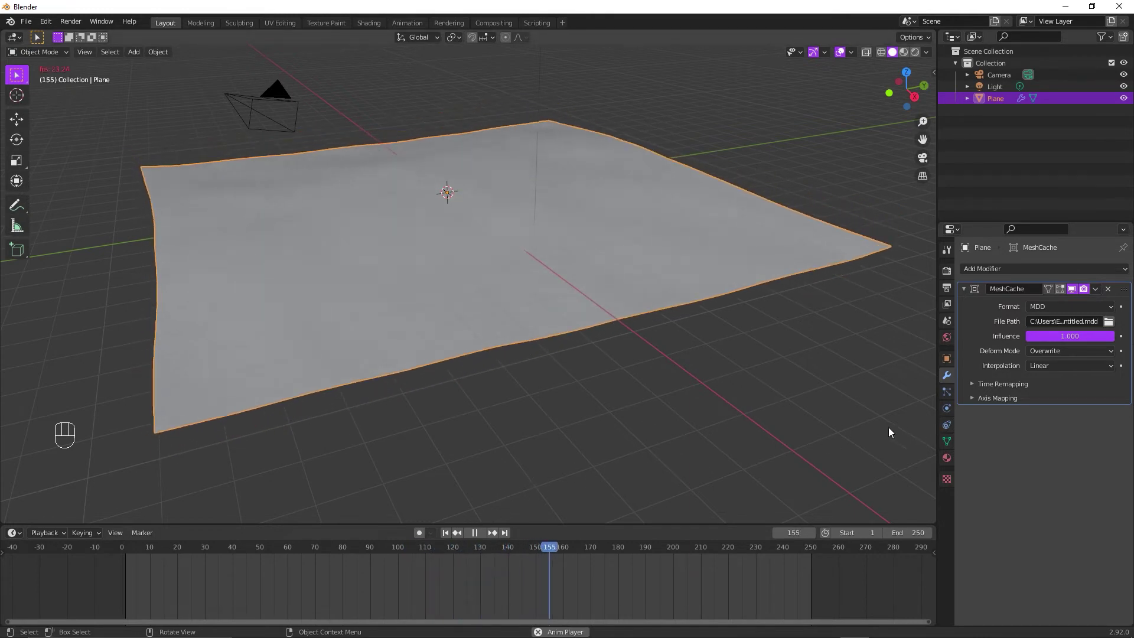
{"action": "left_click", "coordinate": [480, 536]}
{"action": "left_click", "coordinate": [452, 540]}
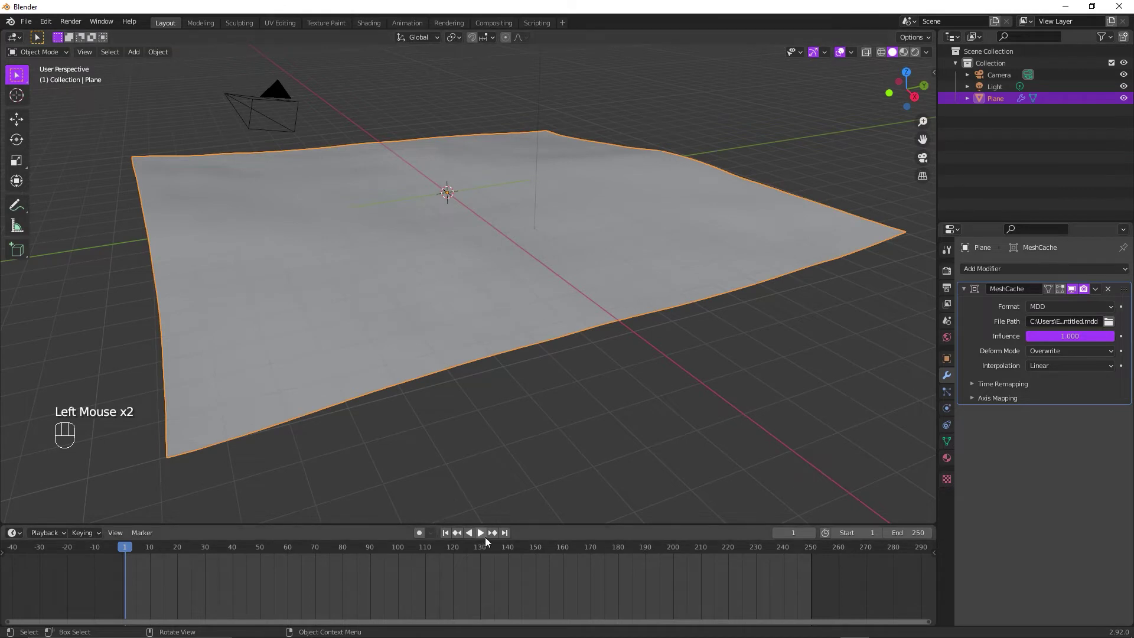
{"action": "left_click", "coordinate": [486, 542]}
{"action": "left_click_drag", "start_coordinate": [206, 551], "coordinate": [784, 581]}
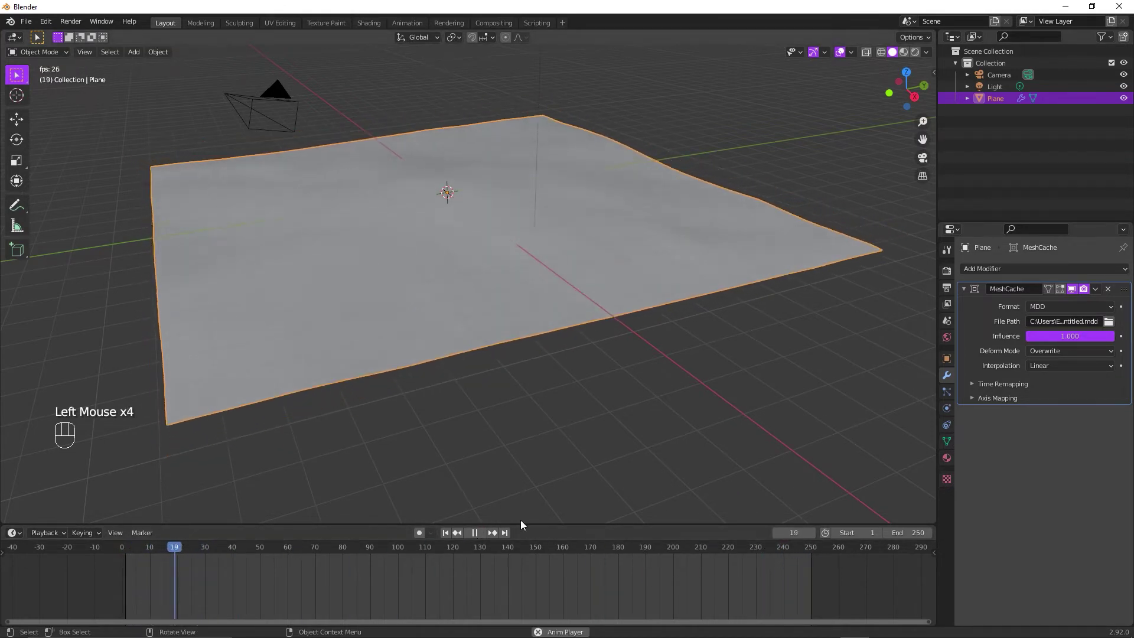
{"action": "left_click_drag", "start_coordinate": [243, 550], "coordinate": [779, 584]}
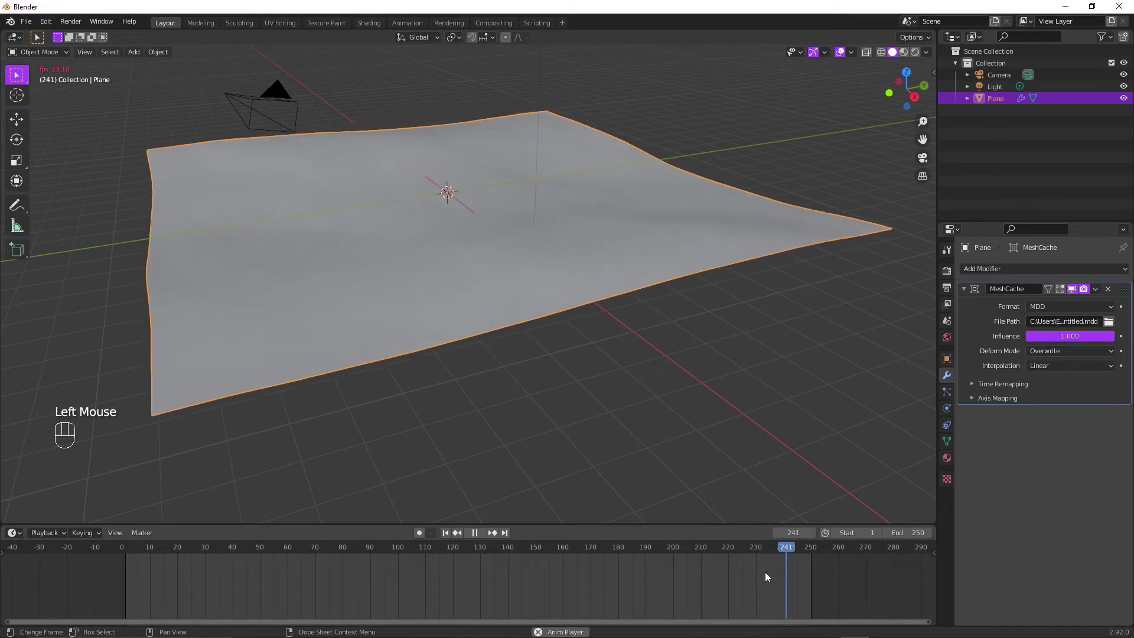
{"action": "left_click", "coordinate": [476, 534]}
{"action": "left_click", "coordinate": [451, 536]}
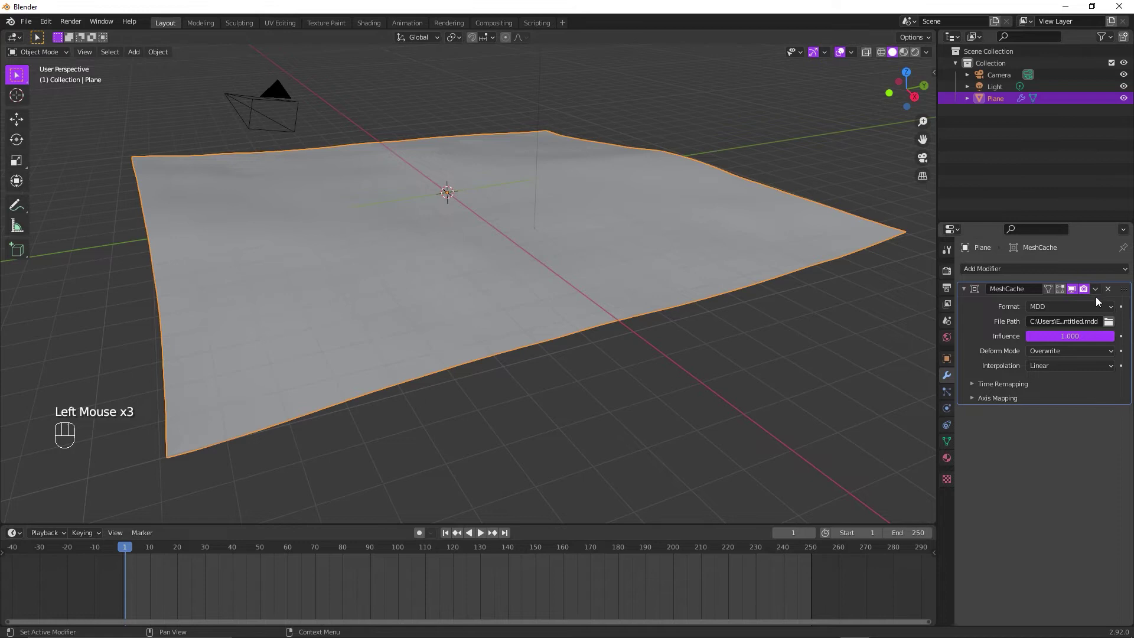
- Duplicate the Mesh Cache and keyframe the first Influence at 0 and the second at 1 on frame 1
{"action": "left_click_drag", "start_coordinate": [1101, 290], "coordinate": [1070, 338]}
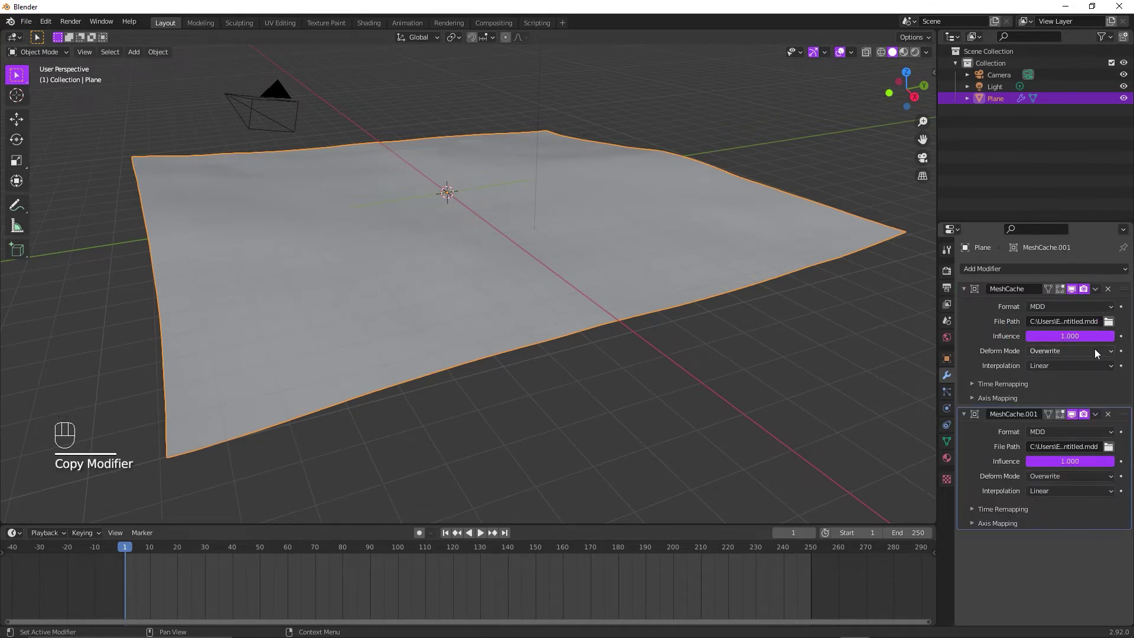
{"action": "left_click_drag", "start_coordinate": [1107, 338], "coordinate": [1023, 339]}
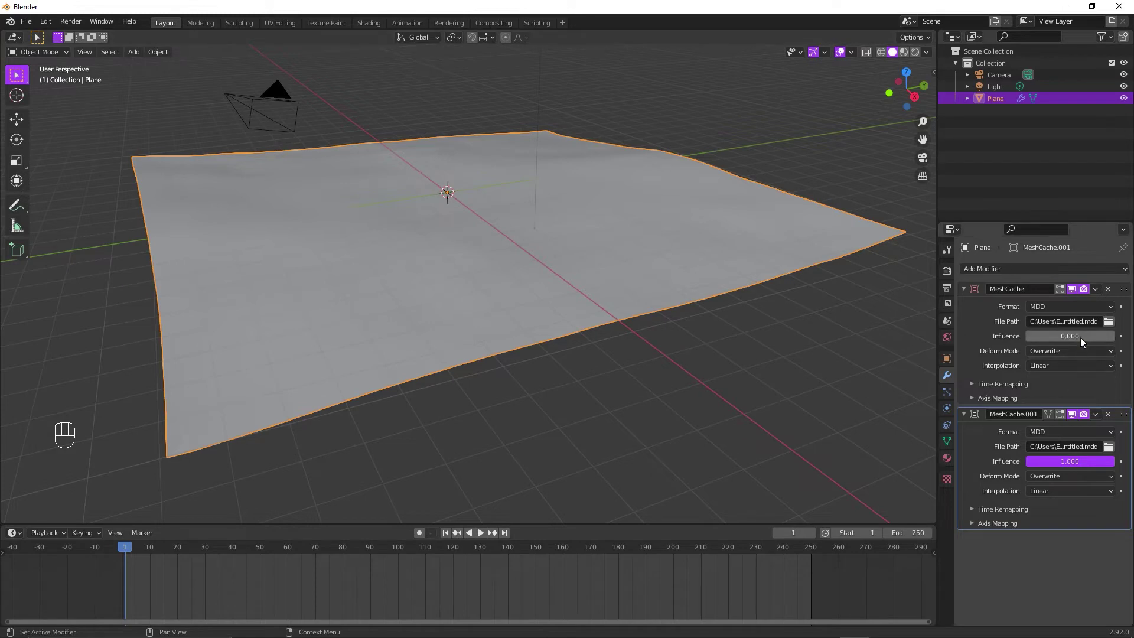
{"action": "key", "text": "i"}
{"action": "key", "text": "i"}
- At frame 50 keyframe the first cache's Influence at 1.0 and MeshCache.001's at 0
{"action": "left_click_drag", "start_coordinate": [131, 552], "coordinate": [265, 575]}
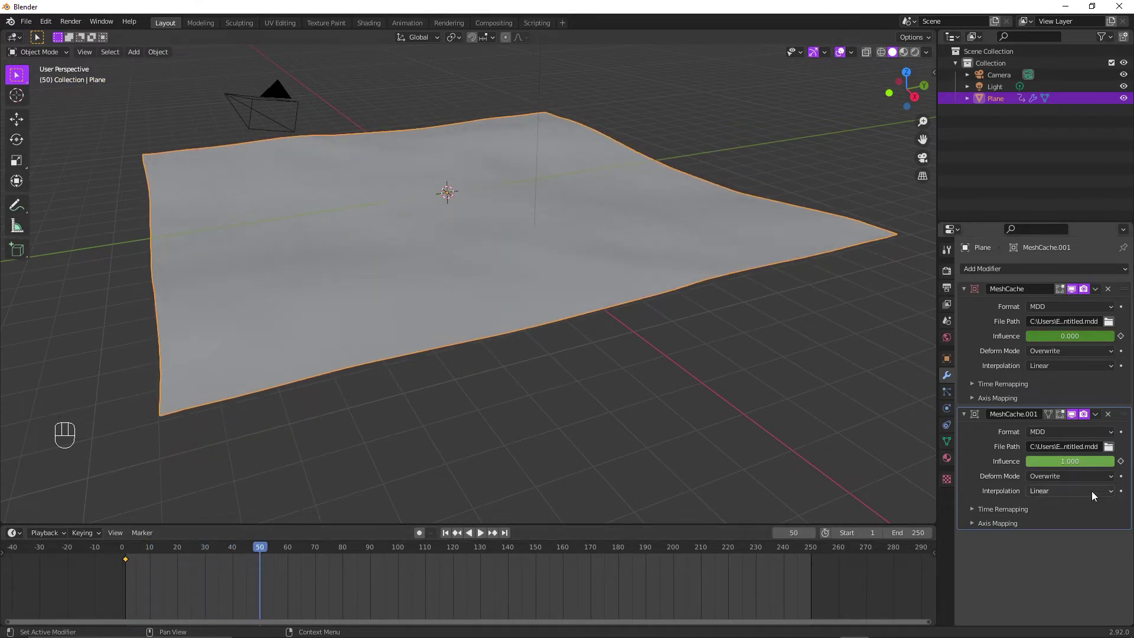
{"action": "left_click", "coordinate": [1112, 468]}
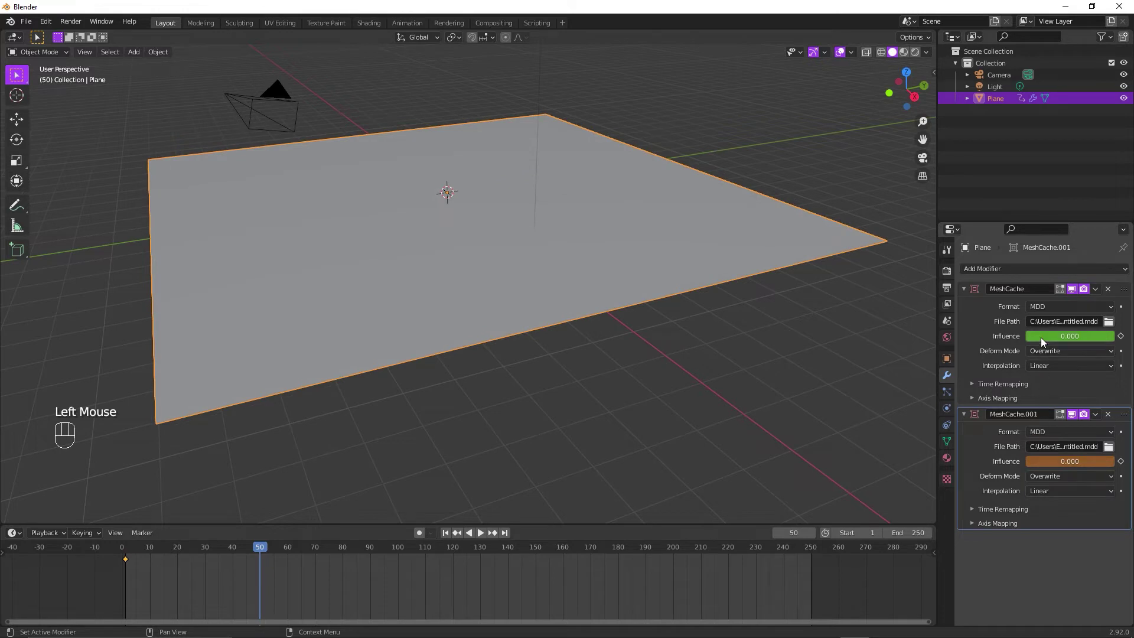
{"action": "left_click", "coordinate": [1045, 339]}
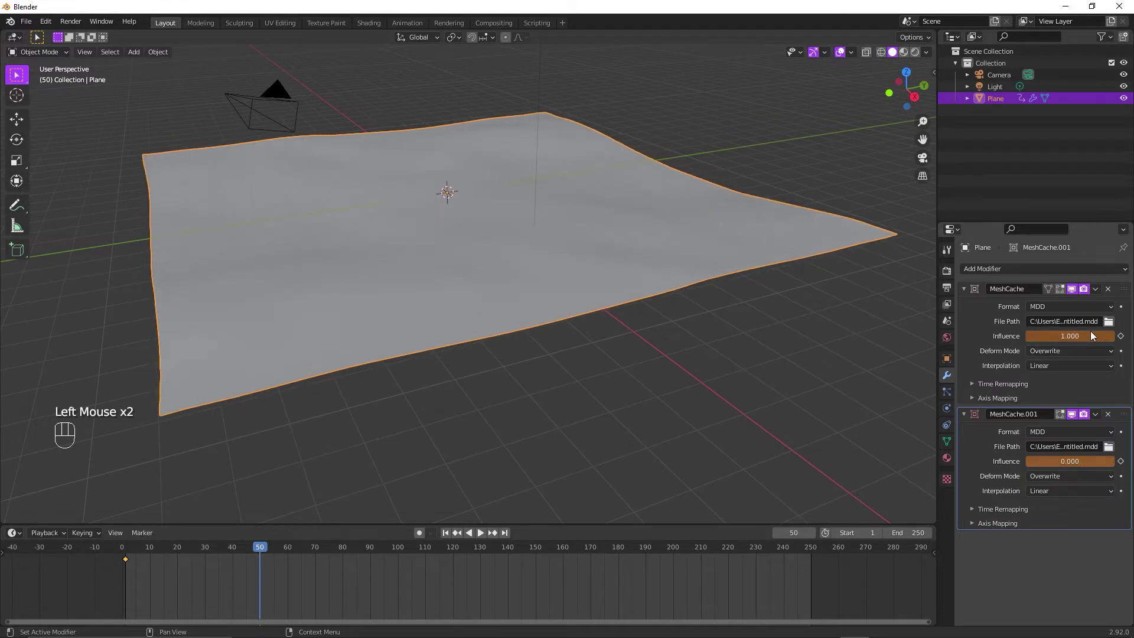
{"action": "key", "text": "i"}
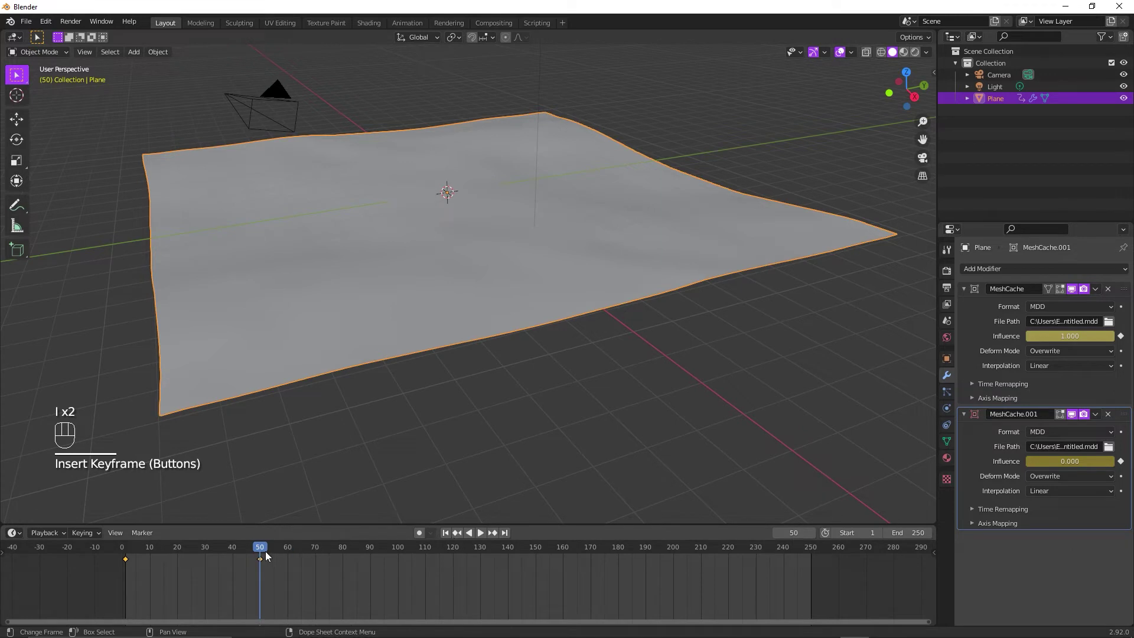
- Set MeshCache.001 Frame Start to -200, end the scene at frame 200, and play the cross-fading waves
{"action": "left_click_drag", "start_coordinate": [253, 554], "coordinate": [267, 567]}
{"action": "left_click", "coordinate": [1010, 514]}
{"action": "scroll", "scroll_direction": "down", "scroll_amount": 3}
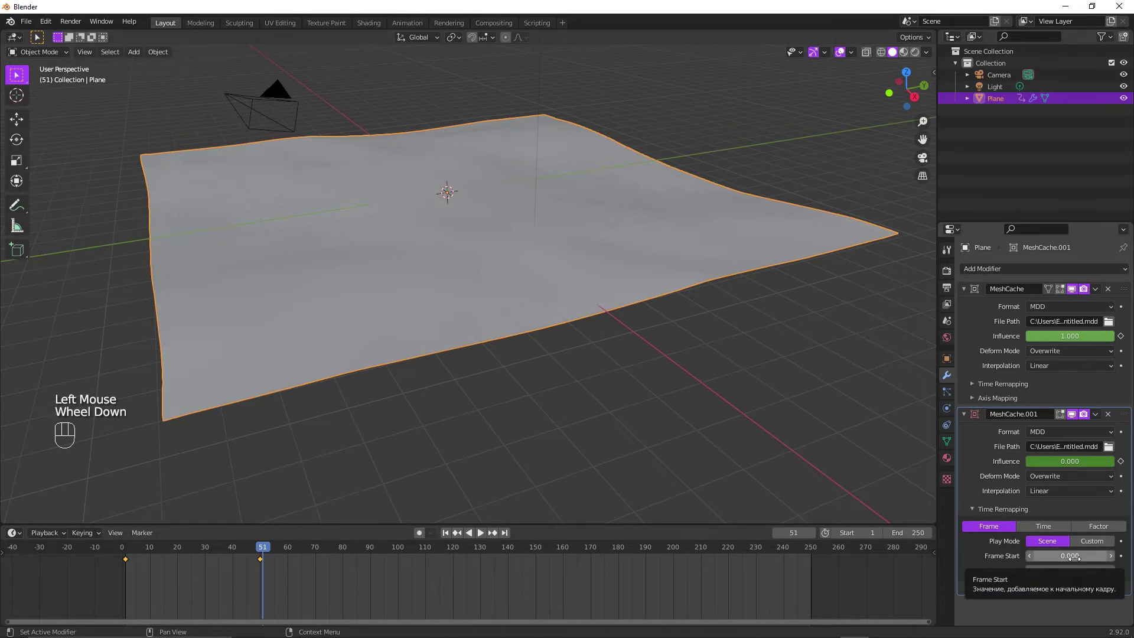
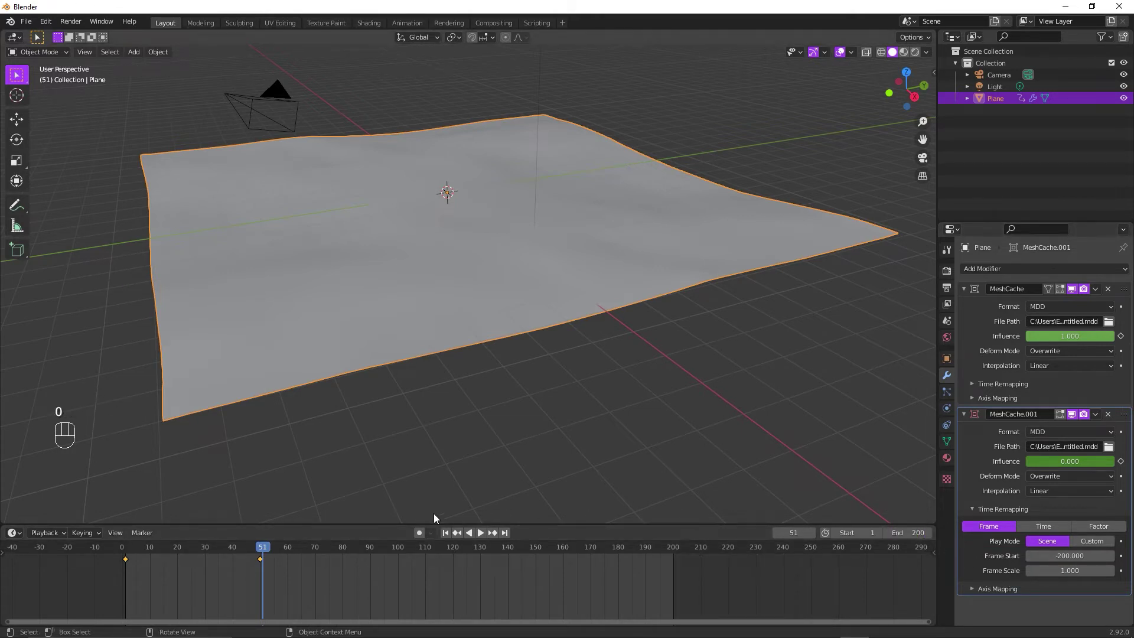
{"action": "left_click", "coordinate": [446, 536]}
{"action": "left_click", "coordinate": [483, 536]}
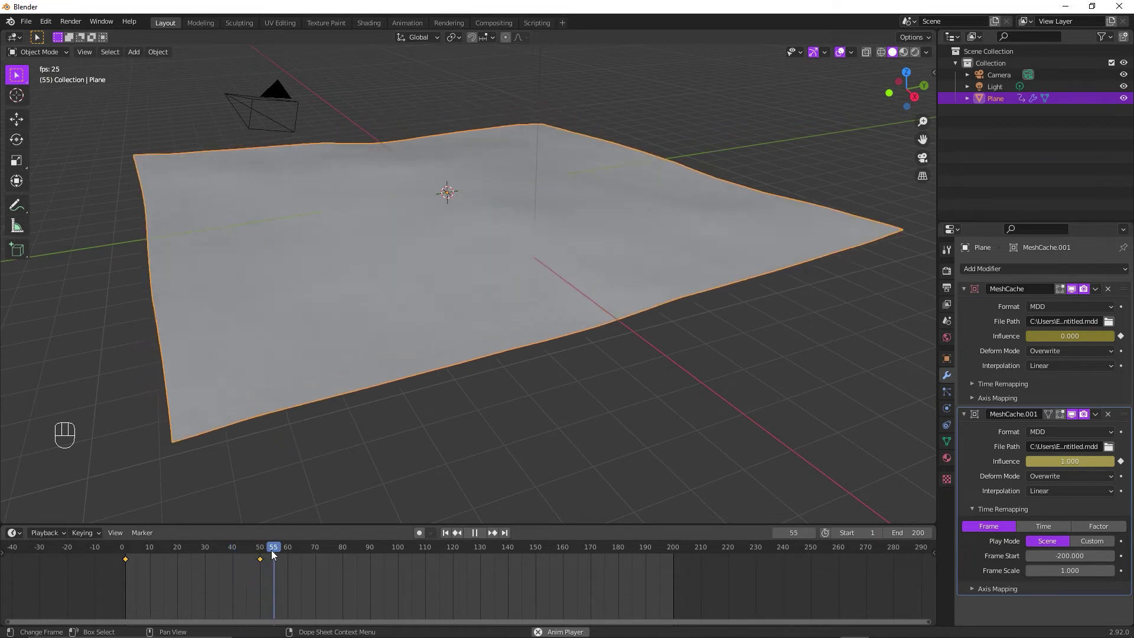
{"action": "left_click_drag", "start_coordinate": [283, 555], "coordinate": [627, 571]}
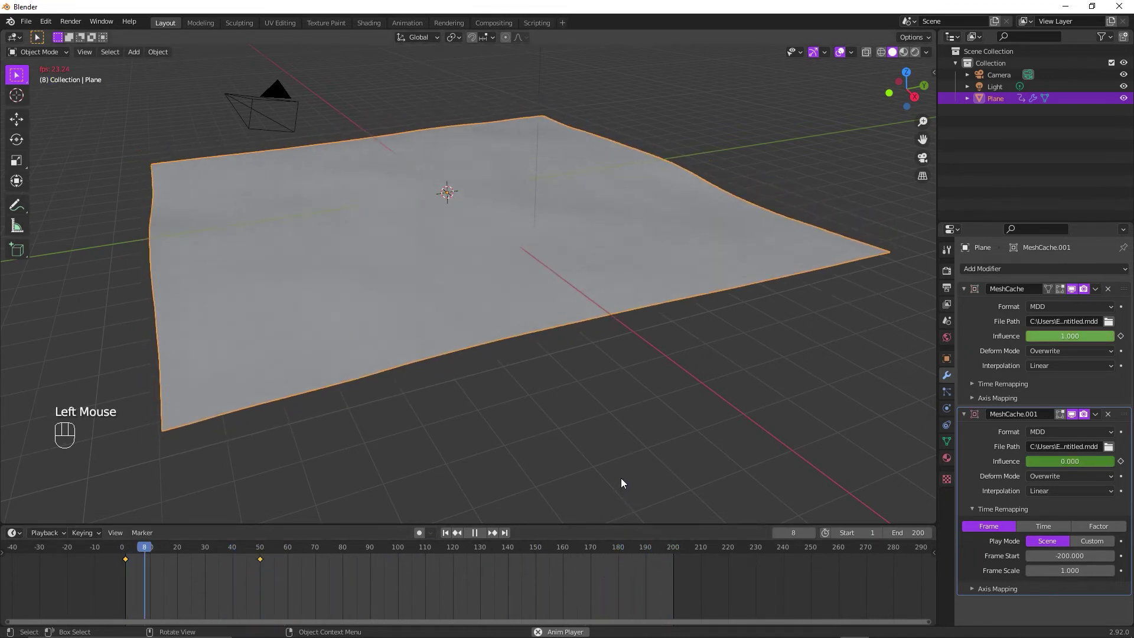
{"action": "left_click_drag", "start_coordinate": [266, 548], "coordinate": [632, 572]}
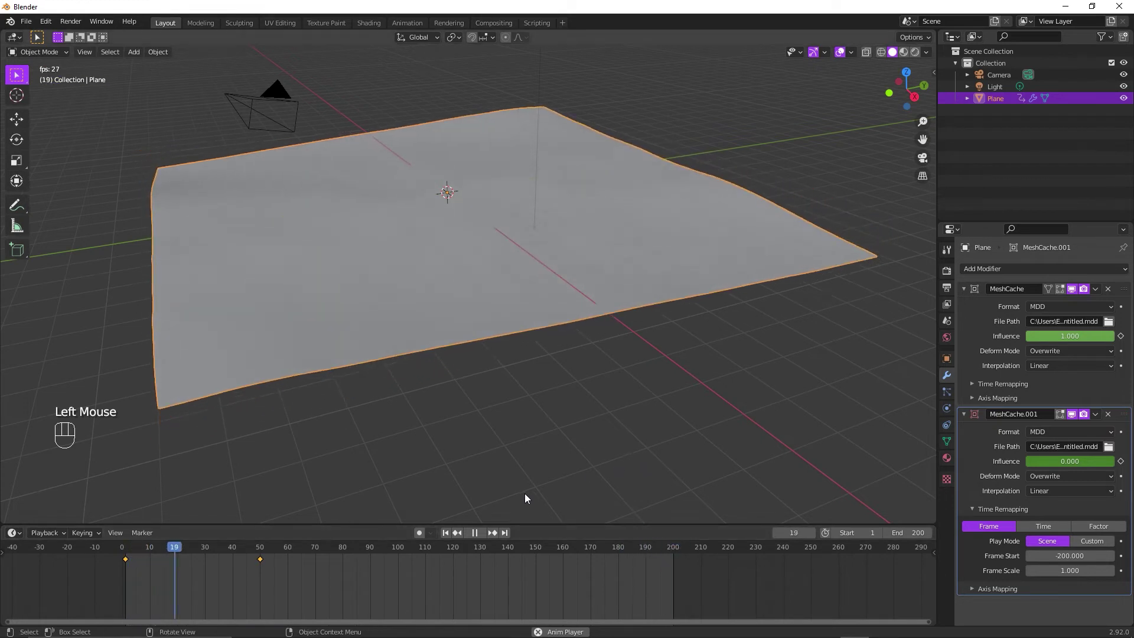
- Create a new material on the plane with a light blue Base Color
{"action": "left_click", "coordinate": [452, 540]}
{"action": "left_click", "coordinate": [948, 461]}
{"action": "left_click", "coordinate": [1043, 322]}
{"action": "left_click", "coordinate": [1072, 445]}
{"action": "left_click", "coordinate": [922, 59]}
{"action": "left_click", "coordinate": [1076, 445]}
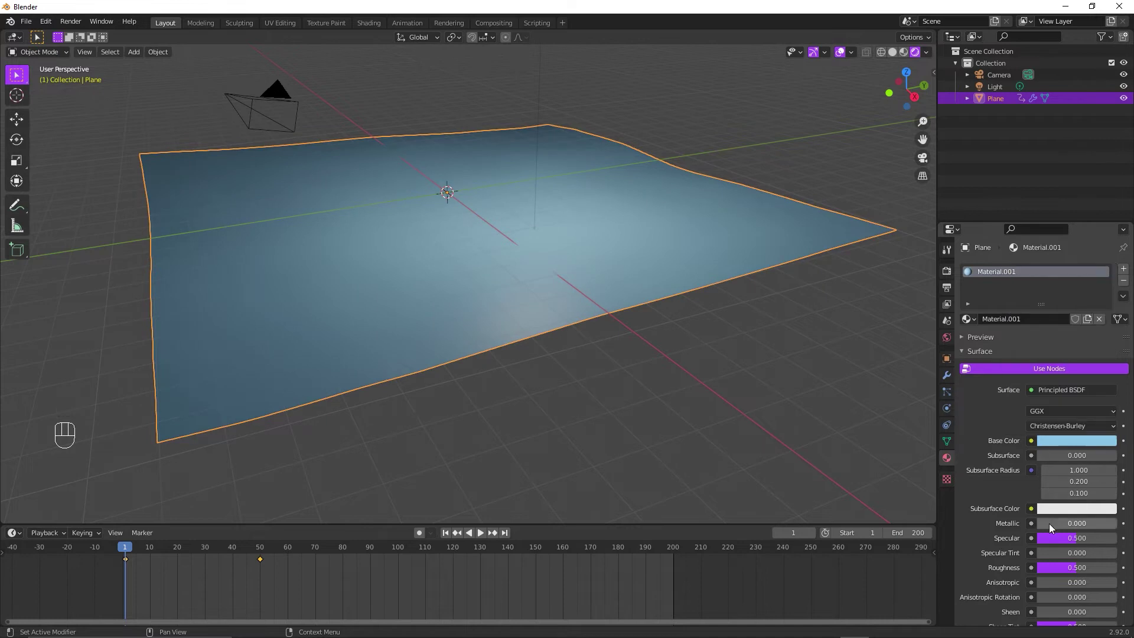
- Lower the material's Roughness to 0 for a glossy water surface
{"action": "scroll", "scroll_direction": "down", "scroll_amount": 3}
{"action": "scroll", "scroll_direction": "up", "scroll_amount": 3}
{"action": "left_click", "coordinate": [1081, 475]}
{"action": "scroll", "scroll_direction": "up", "scroll_amount": 3}
{"action": "middle_click", "coordinate": [595, 272]}
{"action": "left_click", "coordinate": [486, 540]}
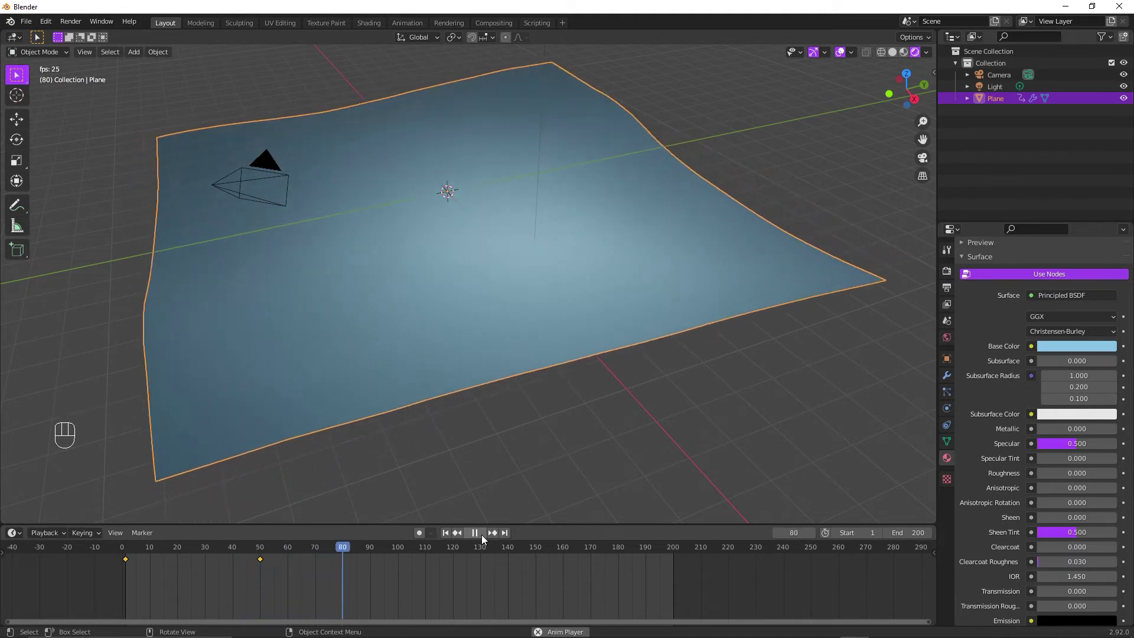
- Orbit down across the waves and view the plane straight from the front
{"action": "left_click", "coordinate": [486, 539]}
{"action": "left_click", "coordinate": [450, 531]}
{"action": "left_click_drag", "start_coordinate": [562, 306], "coordinate": [625, 298]}
{"action": "left_click_drag", "start_coordinate": [566, 249], "coordinate": [592, 247]}
{"action": "left_click_drag", "start_coordinate": [591, 240], "coordinate": [603, 220]}
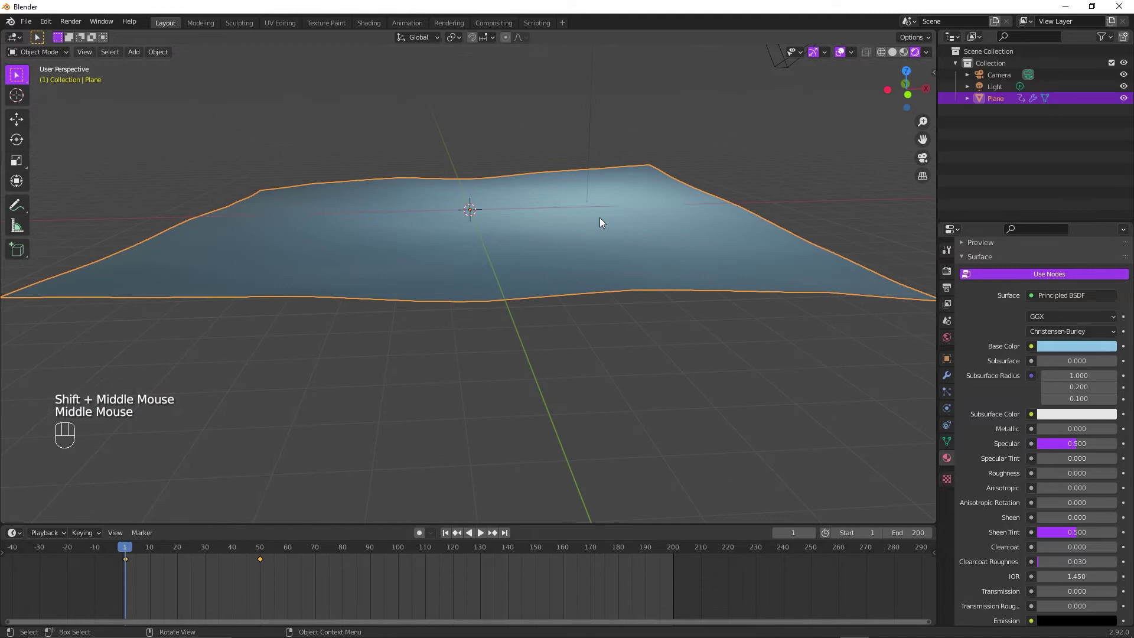
{"action": "key", "text": "KP_1"}
{"action": "middle_click", "coordinate": [603, 183]}
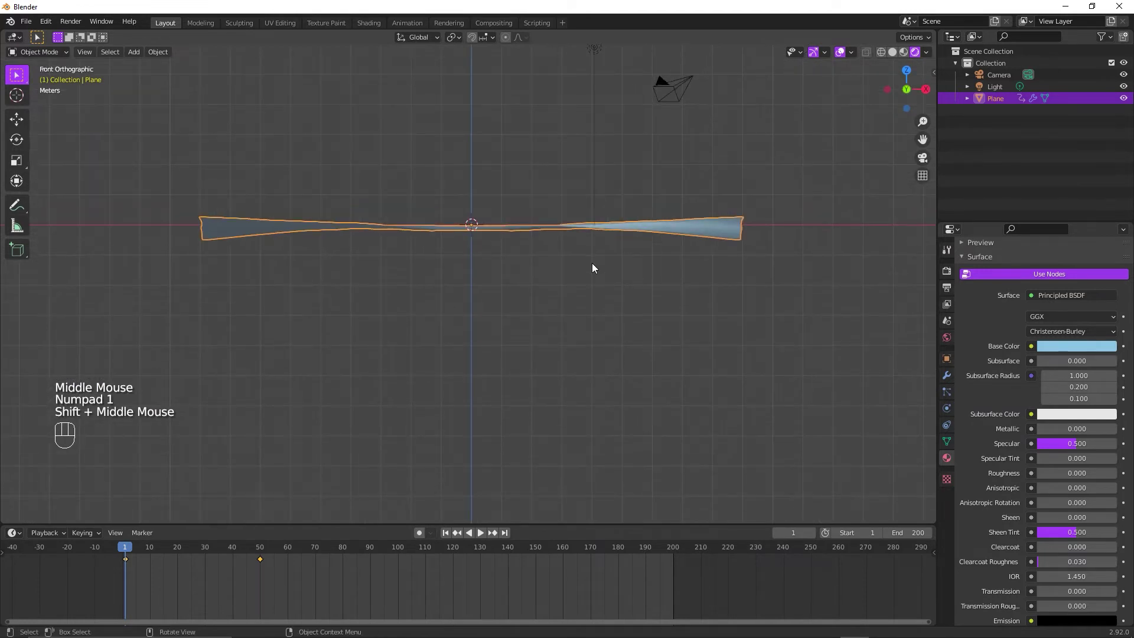
{"action": "left_click", "coordinate": [953, 376]}
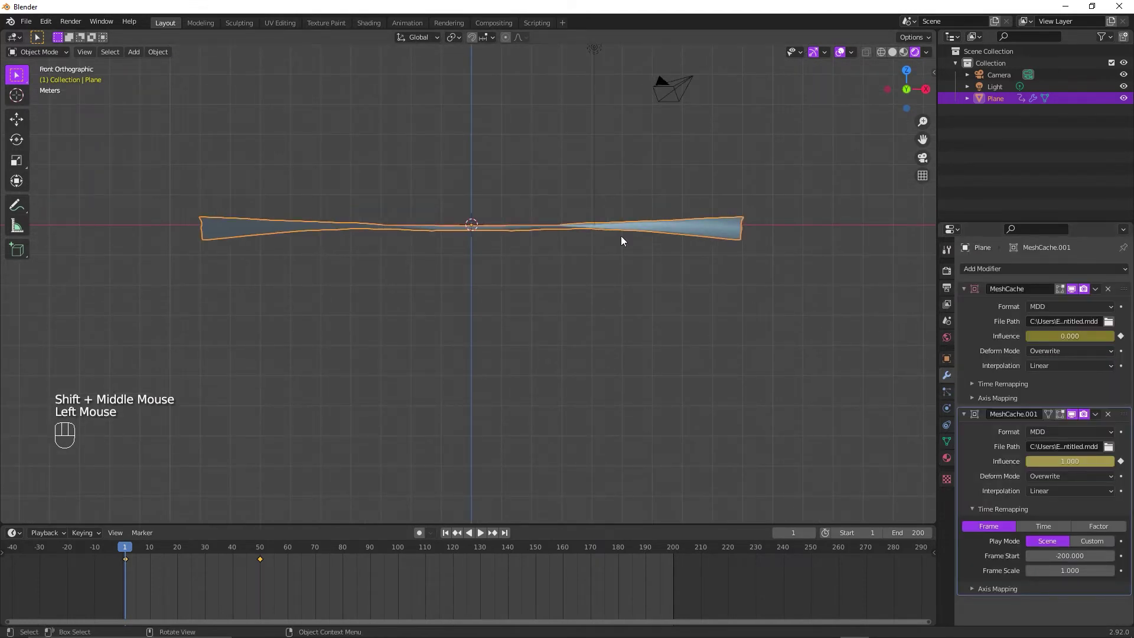
- Add a mesh circle, rotate it 90° on X to stand upright and scale it about 3×
{"action": "middle_click", "coordinate": [478, 171]}
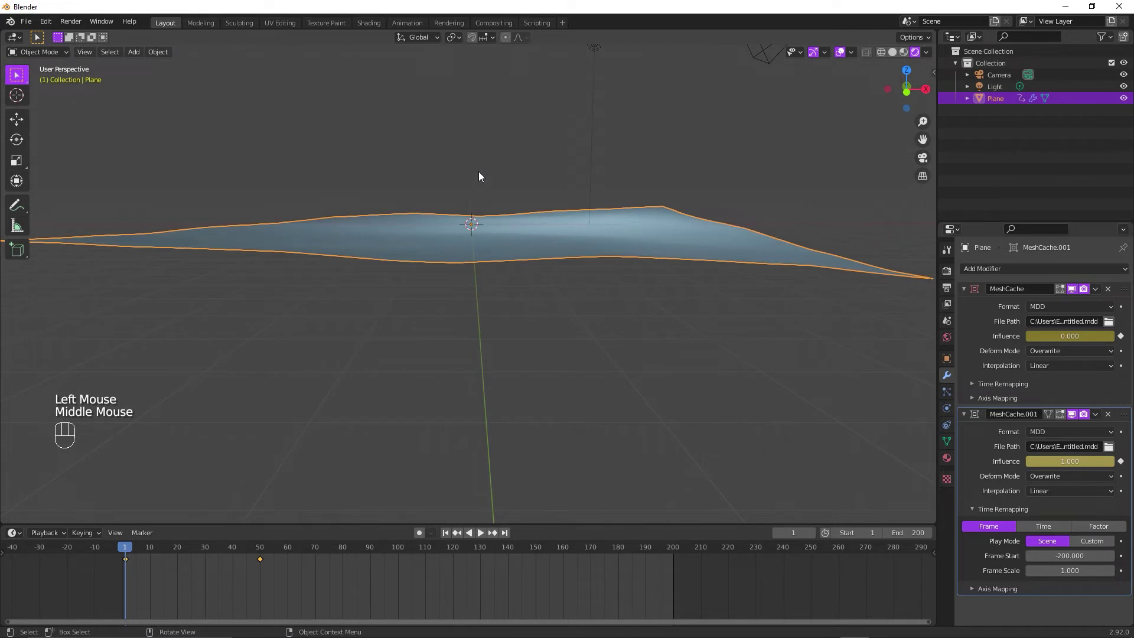
{"action": "left_click_drag", "start_coordinate": [132, 49], "coordinate": [266, 90]}
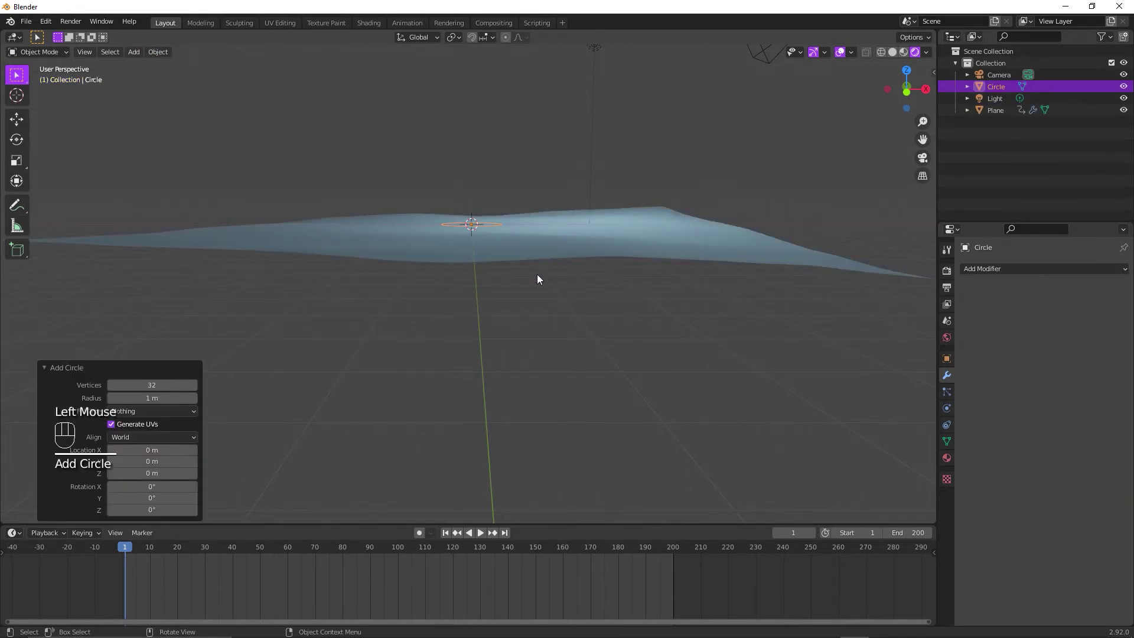
{"action": "key", "text": "KP_3"}
{"action": "key", "text": "r"}
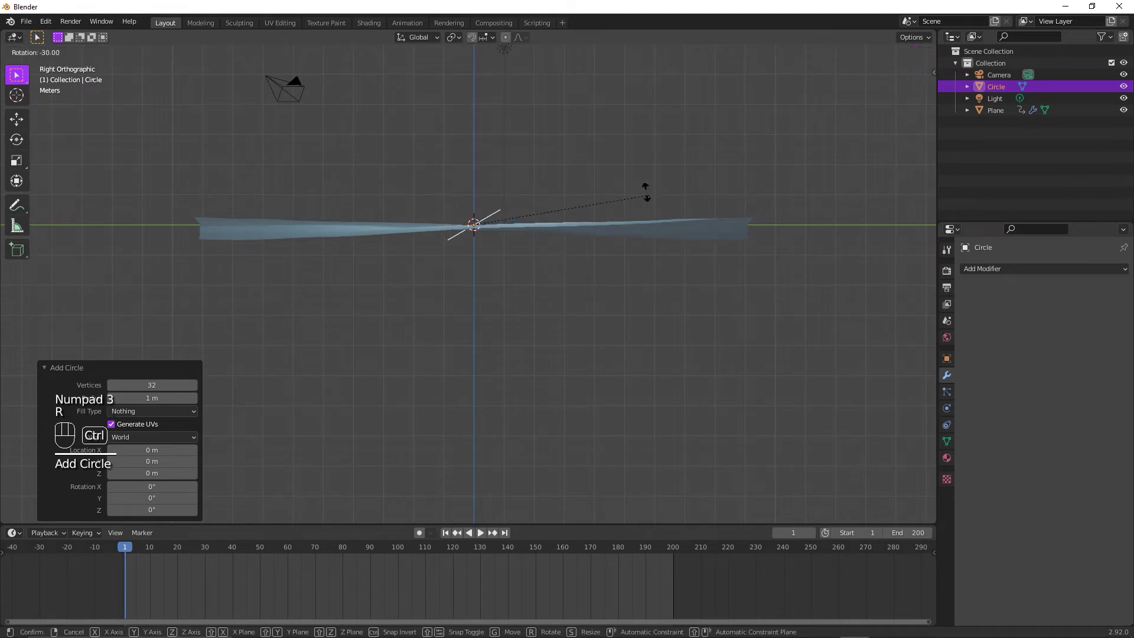
{"action": "left_click", "coordinate": [511, 141]}
{"action": "key", "text": "KP_1"}
{"action": "key", "text": "s"}
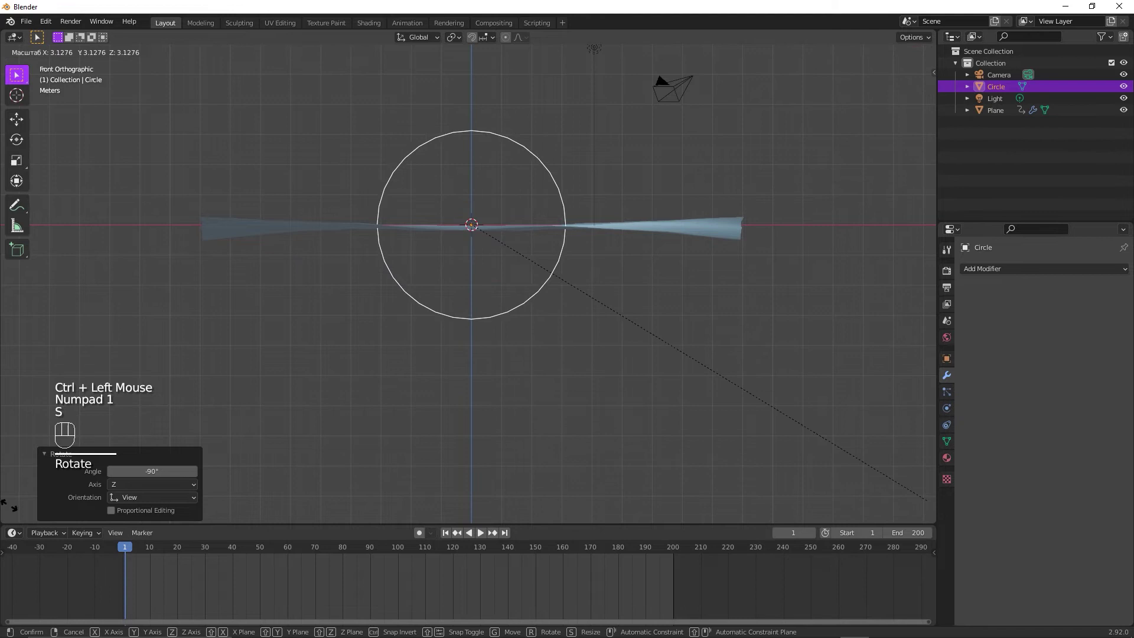
{"action": "left_click", "coordinate": [377, 199]}
- Add a UV Sphere at the origin and reselect the circle
{"action": "left_click_drag", "start_coordinate": [529, 156], "coordinate": [532, 188]}
{"action": "middle_click", "coordinate": [542, 189]}
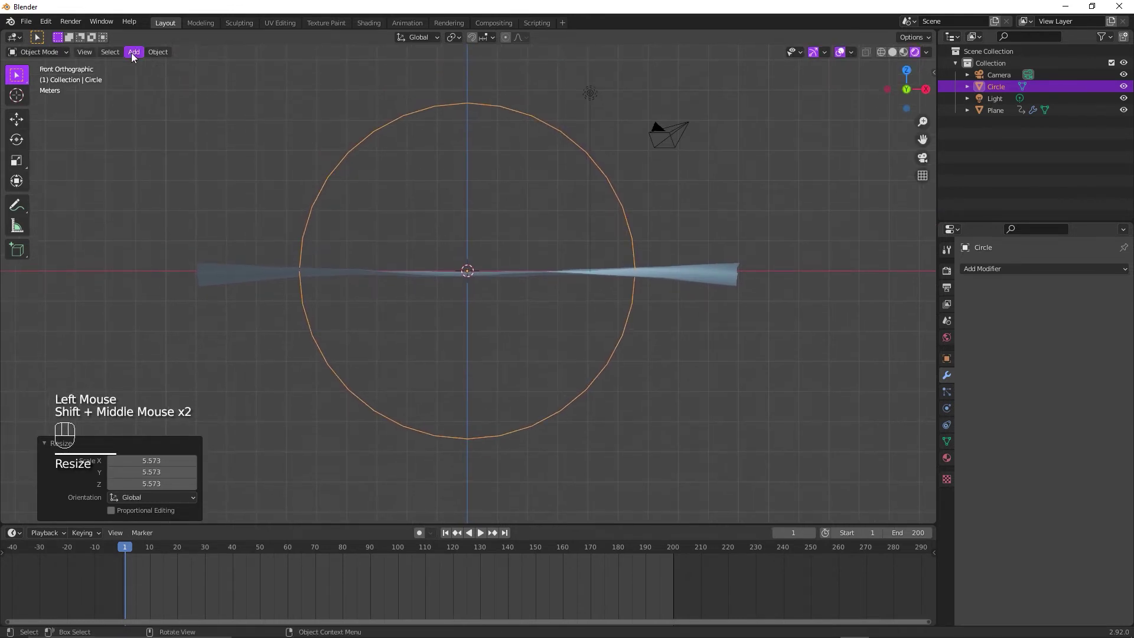
{"action": "left_click_drag", "start_coordinate": [134, 56], "coordinate": [587, 236]}
{"action": "left_click_drag", "start_coordinate": [581, 245], "coordinate": [593, 276]}
{"action": "left_click", "coordinate": [623, 187]}
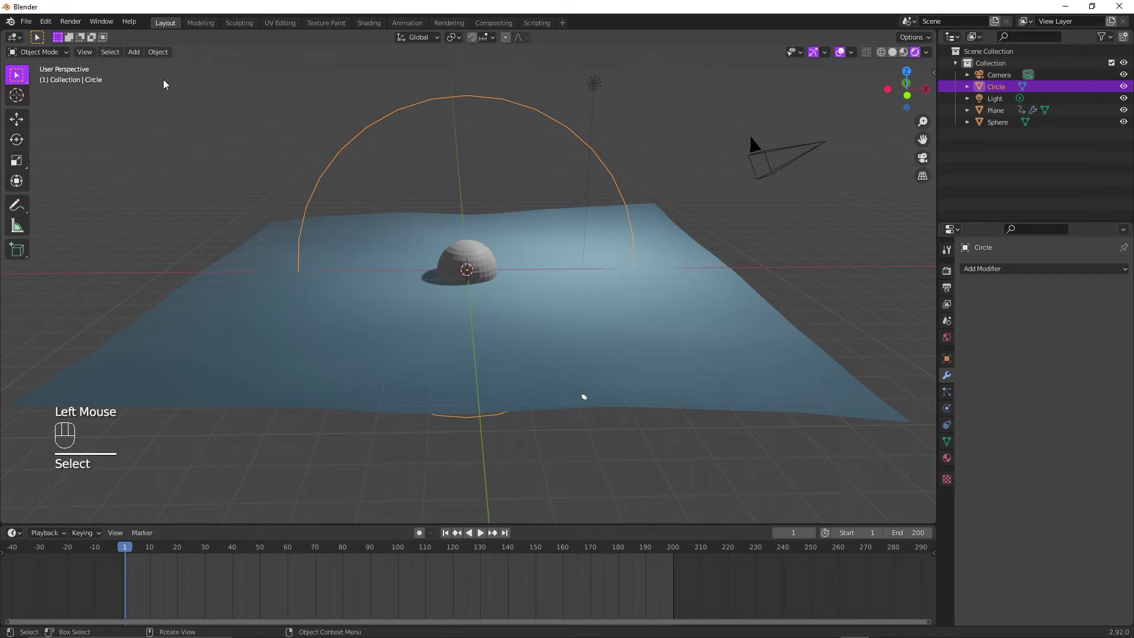
- Convert the circle mesh into a curve
{"action": "left_click_drag", "start_coordinate": [153, 56], "coordinate": [228, 337]}
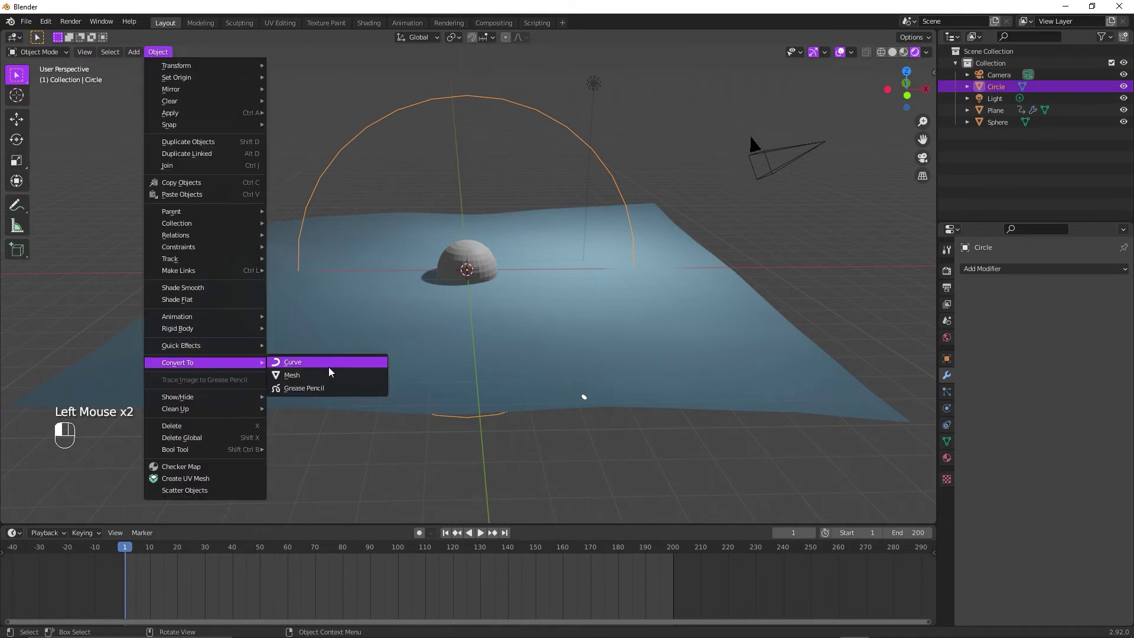
{"action": "left_click_drag", "start_coordinate": [594, 331], "coordinate": [587, 327]}
{"action": "left_click_drag", "start_coordinate": [486, 269], "coordinate": [959, 399]}
- Give the sphere a Follow Path constraint with the Circle curve as its target
{"action": "left_click", "coordinate": [951, 398]}
{"action": "left_click", "coordinate": [957, 414]}
{"action": "left_click", "coordinate": [950, 429]}
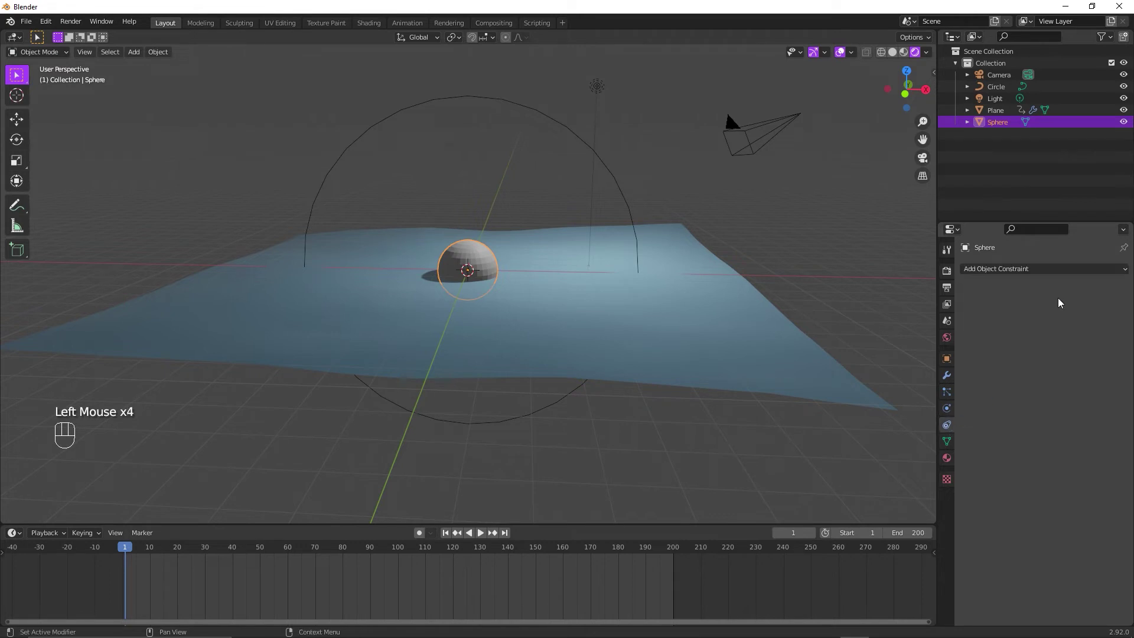
{"action": "left_click_drag", "start_coordinate": [1016, 372], "coordinate": [1099, 361]}
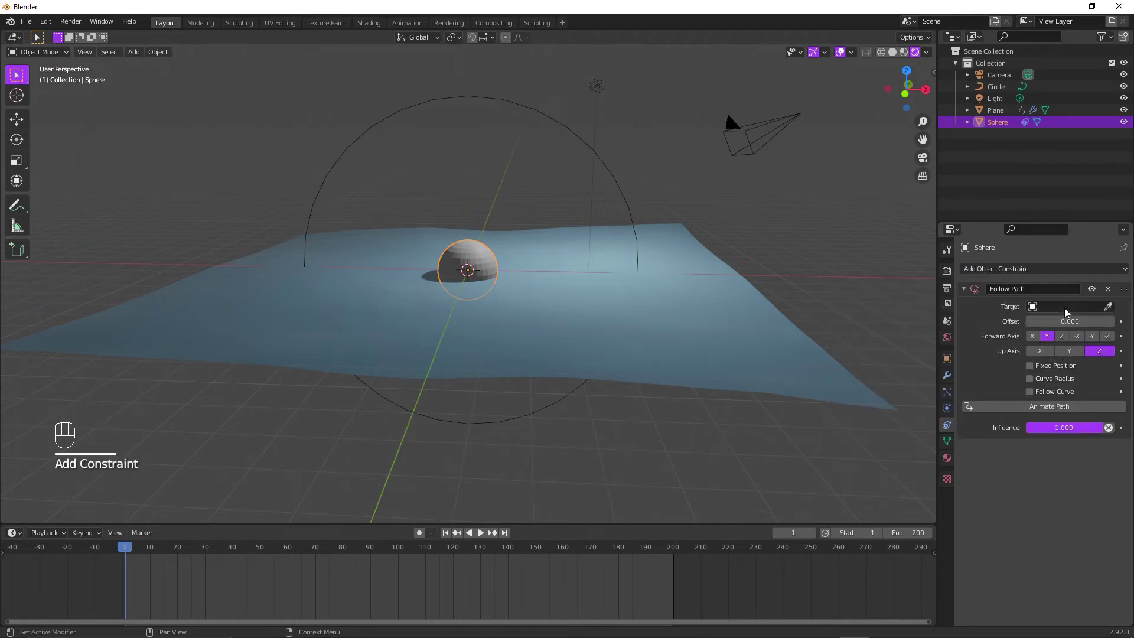
{"action": "left_click_drag", "start_coordinate": [1070, 310], "coordinate": [1049, 329]}
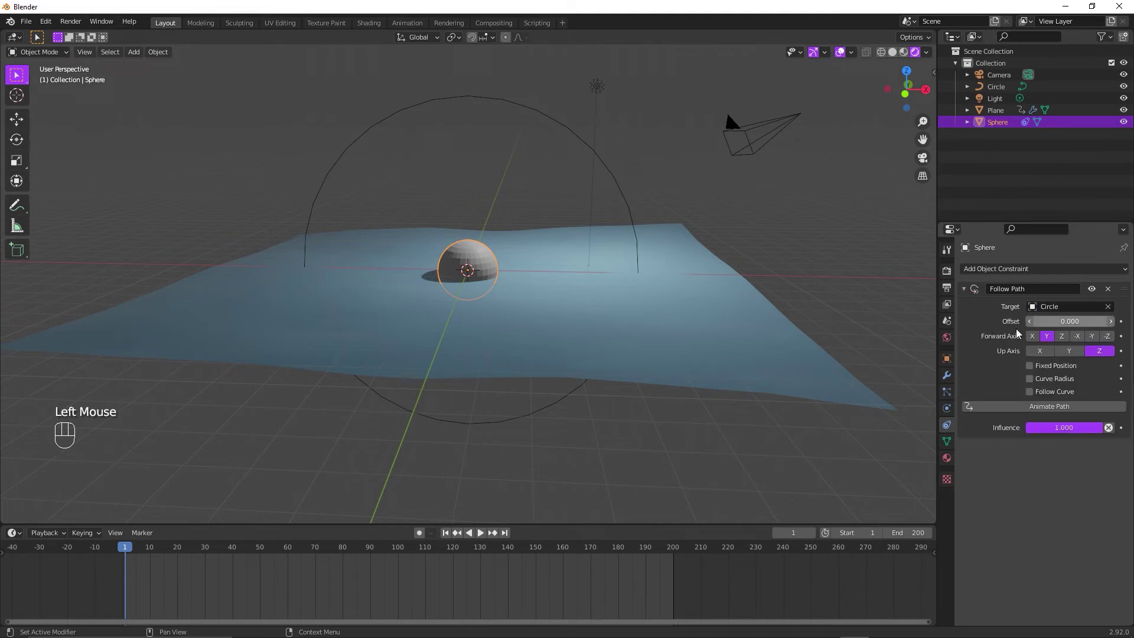
{"action": "left_click_drag", "start_coordinate": [504, 235], "coordinate": [502, 237]}
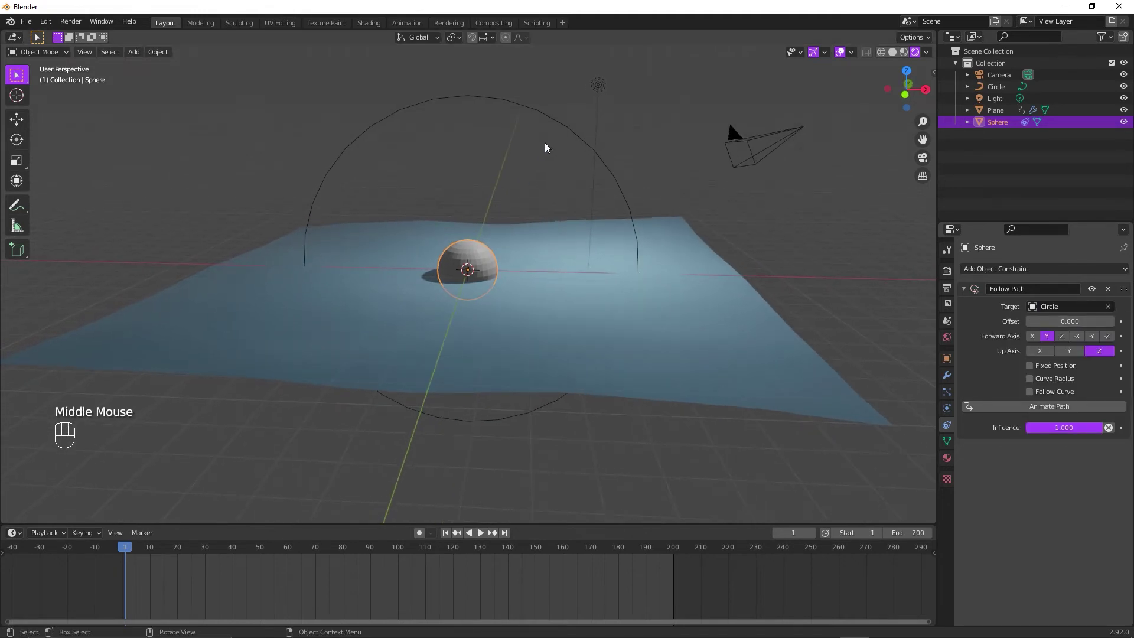
{"action": "left_click", "coordinate": [561, 122]}
- Offset the sphere about 3.1 along the circle path and bring up its material settings
{"action": "key", "text": "ctrl+a"}
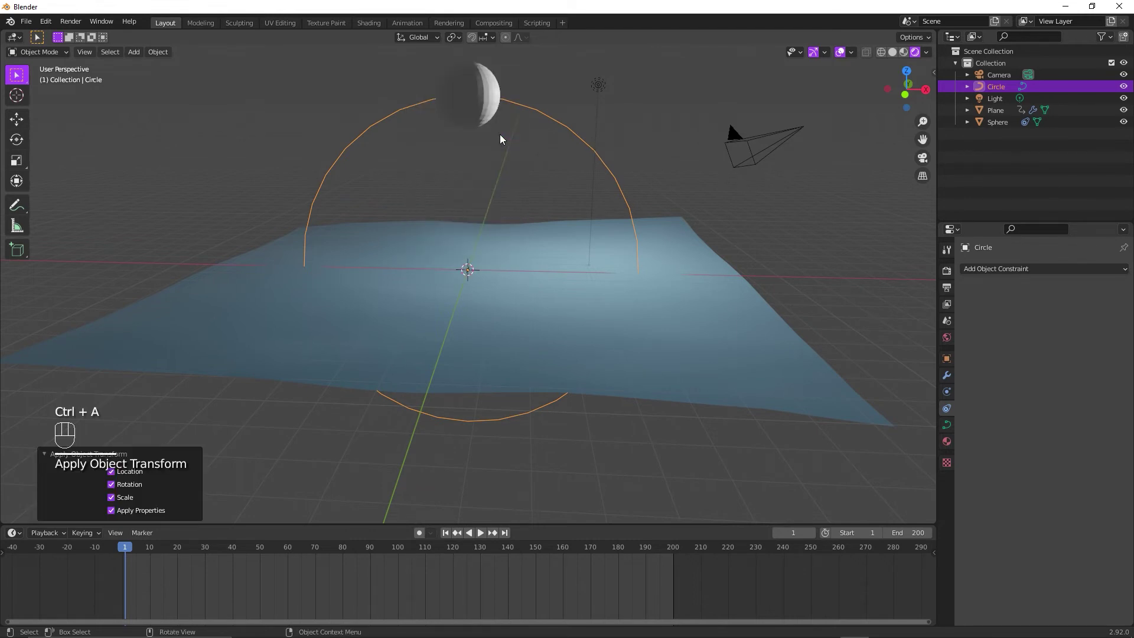
{"action": "left_click_drag", "start_coordinate": [518, 196], "coordinate": [527, 188]}
{"action": "middle_click", "coordinate": [557, 179]}
{"action": "left_click_drag", "start_coordinate": [564, 191], "coordinate": [551, 204]}
{"action": "left_click", "coordinate": [525, 106]}
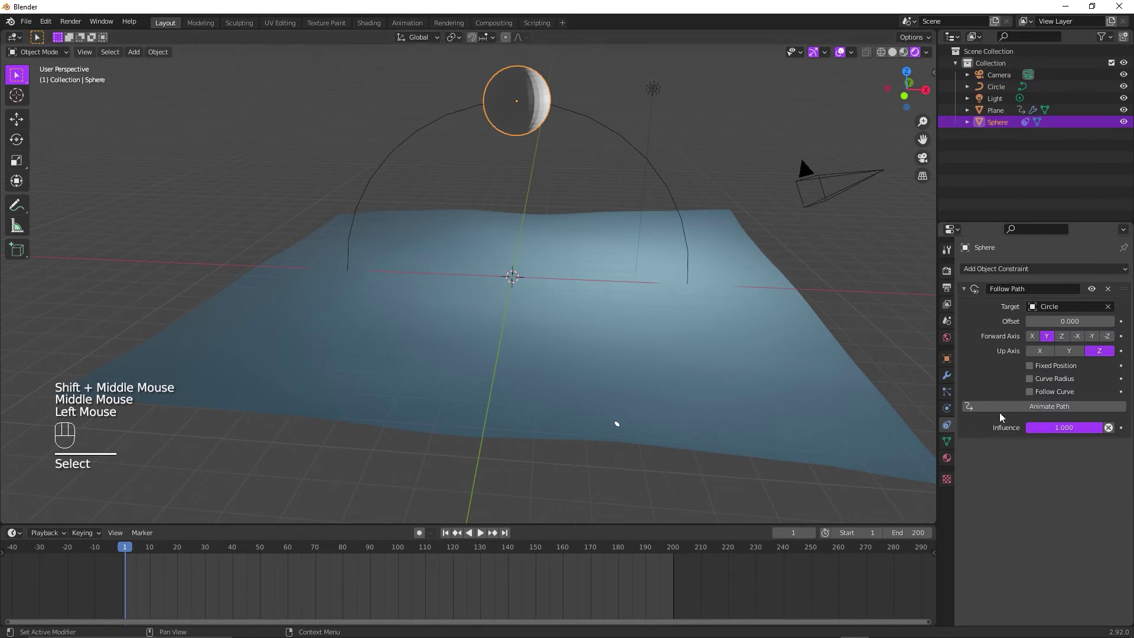
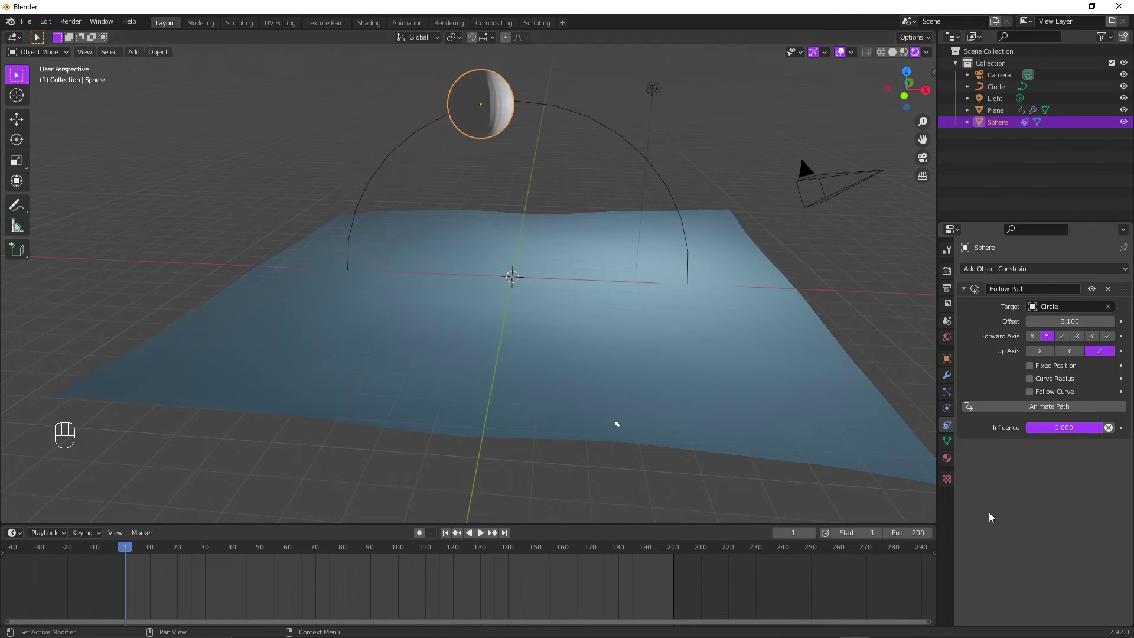
{"action": "left_click", "coordinate": [951, 459]}
- Give the sphere an Emission surface with a saturated yellow colour and strength 100
{"action": "left_click", "coordinate": [1024, 324]}
{"action": "left_click_drag", "start_coordinate": [1076, 394], "coordinate": [982, 203]}
{"action": "left_click", "coordinate": [1065, 418]}
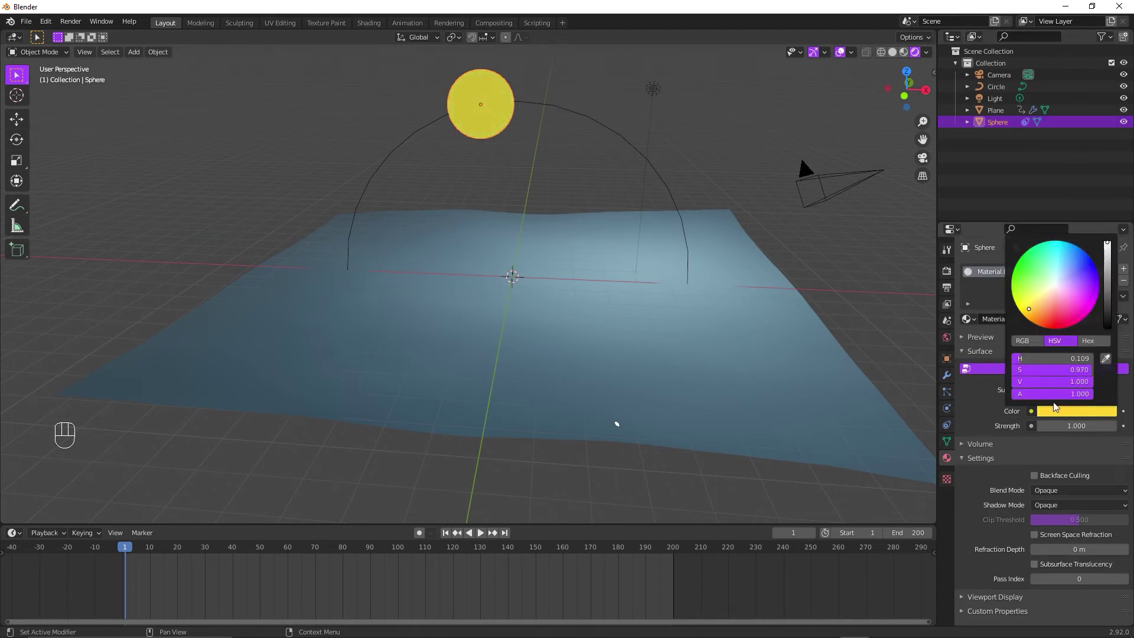
{"action": "left_click_drag", "start_coordinate": [515, 270], "coordinate": [1048, 400]}
{"action": "key", "text": "0"}
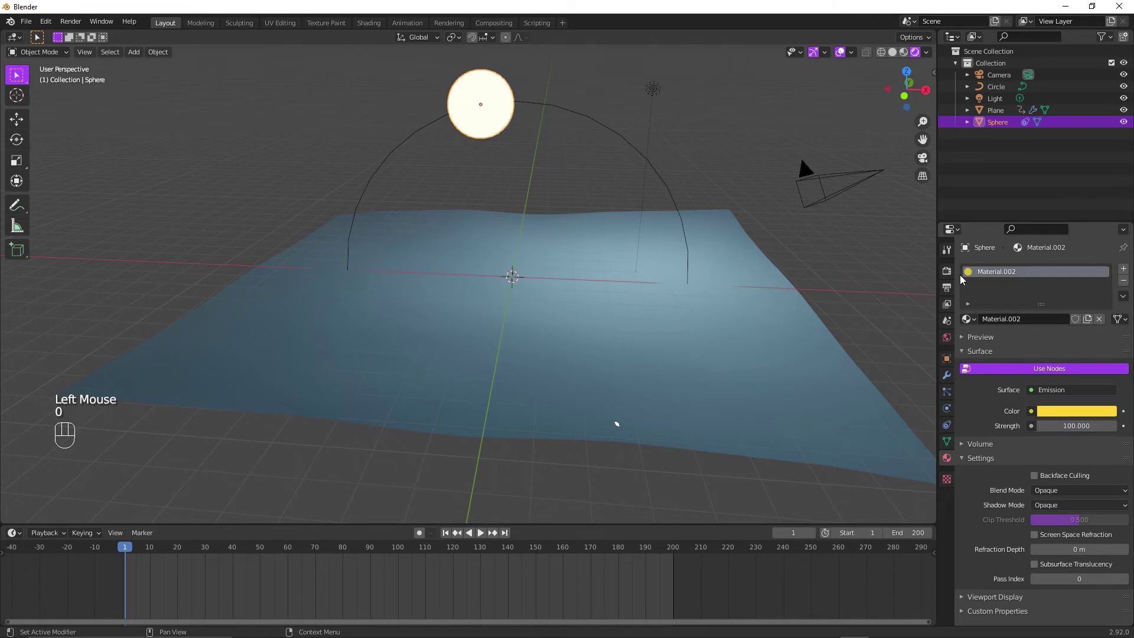
- Enable Bloom in the Eevee render settings so the sun glows over the water
{"action": "left_click", "coordinate": [955, 277]}
{"action": "left_click", "coordinate": [978, 350]}
{"action": "left_click_drag", "start_coordinate": [974, 365], "coordinate": [544, 326]}
{"action": "left_click_drag", "start_coordinate": [544, 326], "coordinate": [547, 344]}
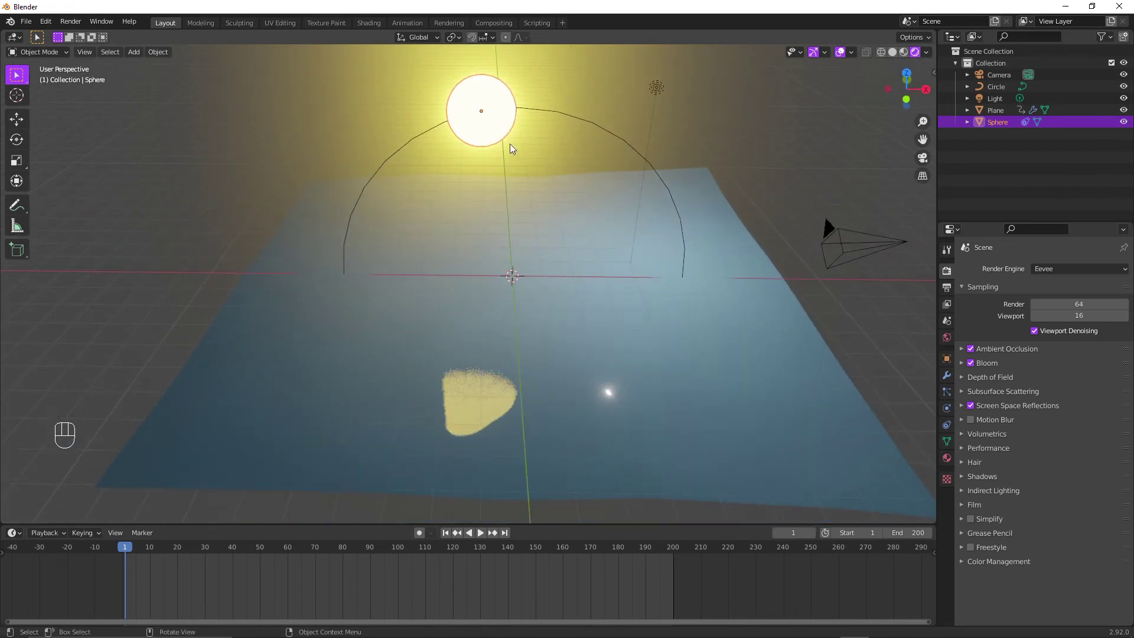
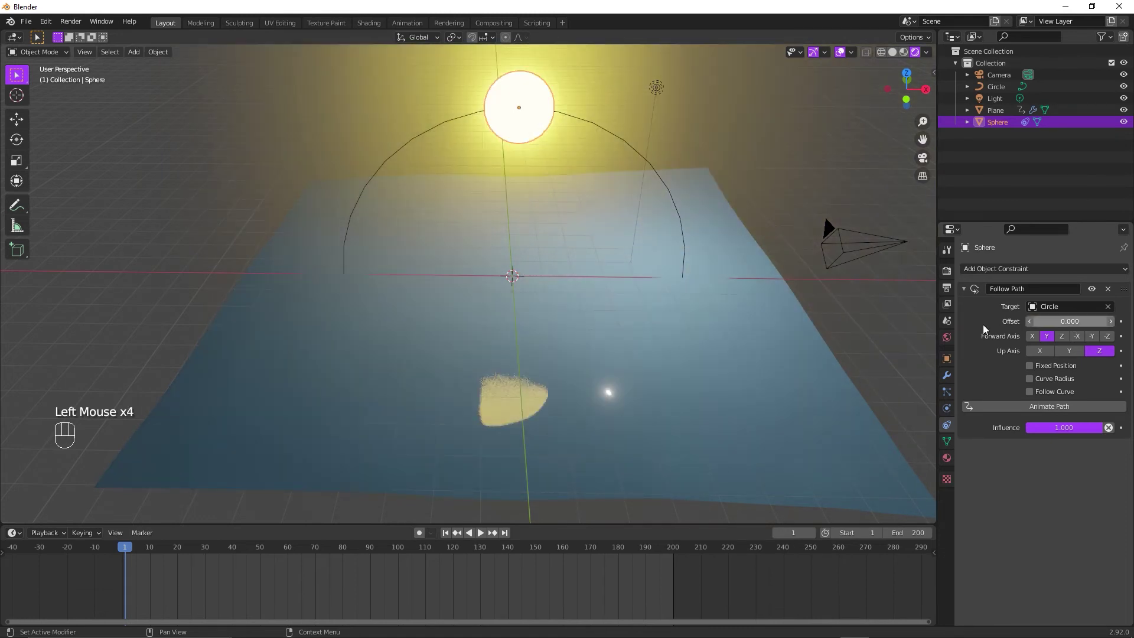
- Orbit and zoom the view to see the sun and the whole circle path
{"action": "left_click_drag", "start_coordinate": [642, 375], "coordinate": [631, 358]}
{"action": "scroll", "scroll_direction": "down", "scroll_amount": 3}
{"action": "middle_click", "coordinate": [636, 333]}
{"action": "middle_click", "coordinate": [628, 331]}
{"action": "scroll", "scroll_direction": "up", "scroll_amount": 3}
{"action": "middle_click", "coordinate": [639, 257]}
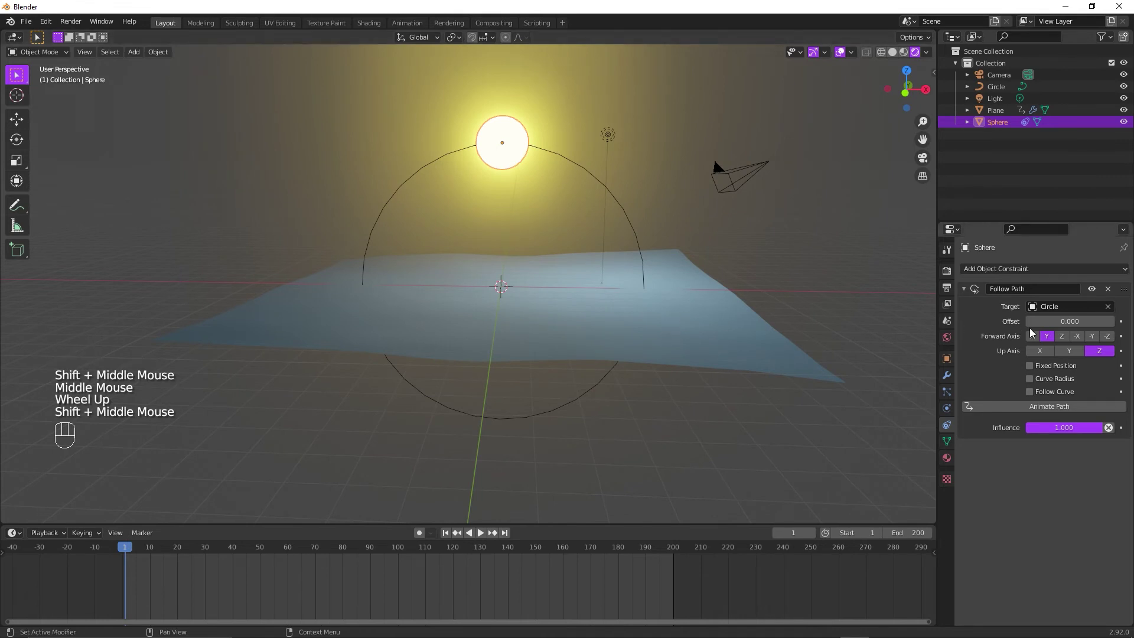
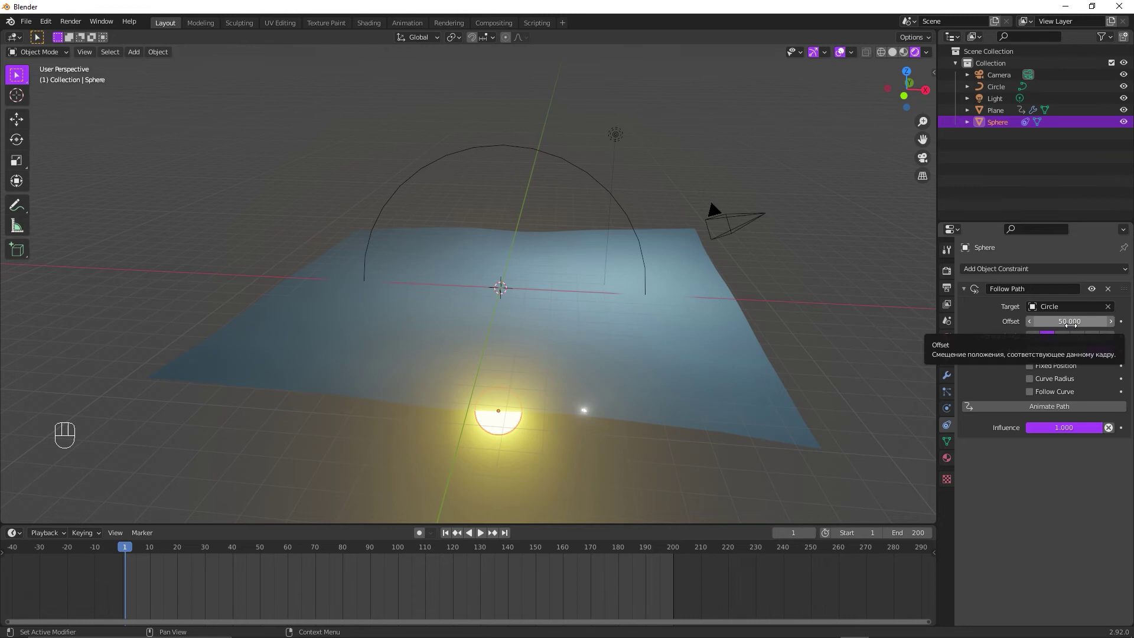
- Keyframe the Follow Path offset at frame 1, then key a new offset at frame 200
{"action": "key", "text": "i"}
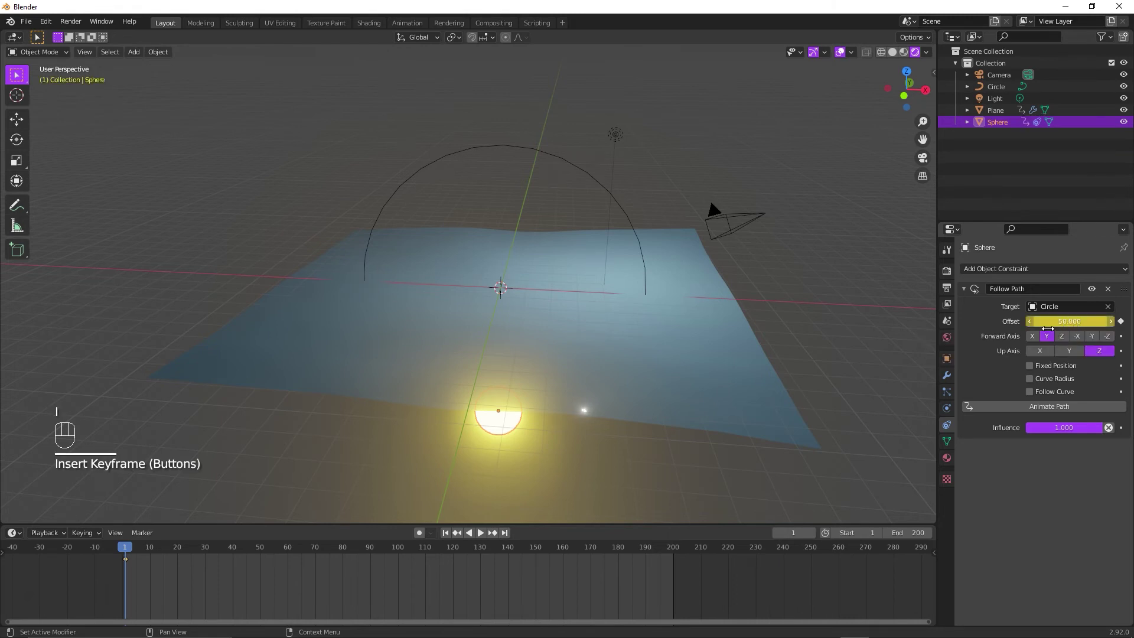
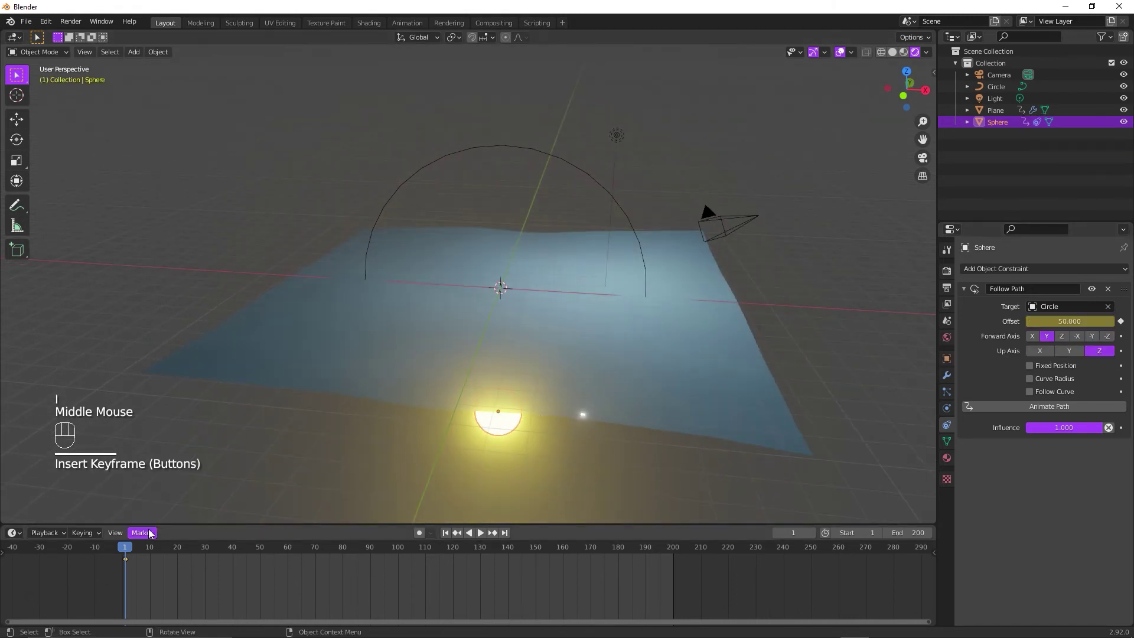
{"action": "left_click_drag", "start_coordinate": [129, 547], "coordinate": [677, 586]}
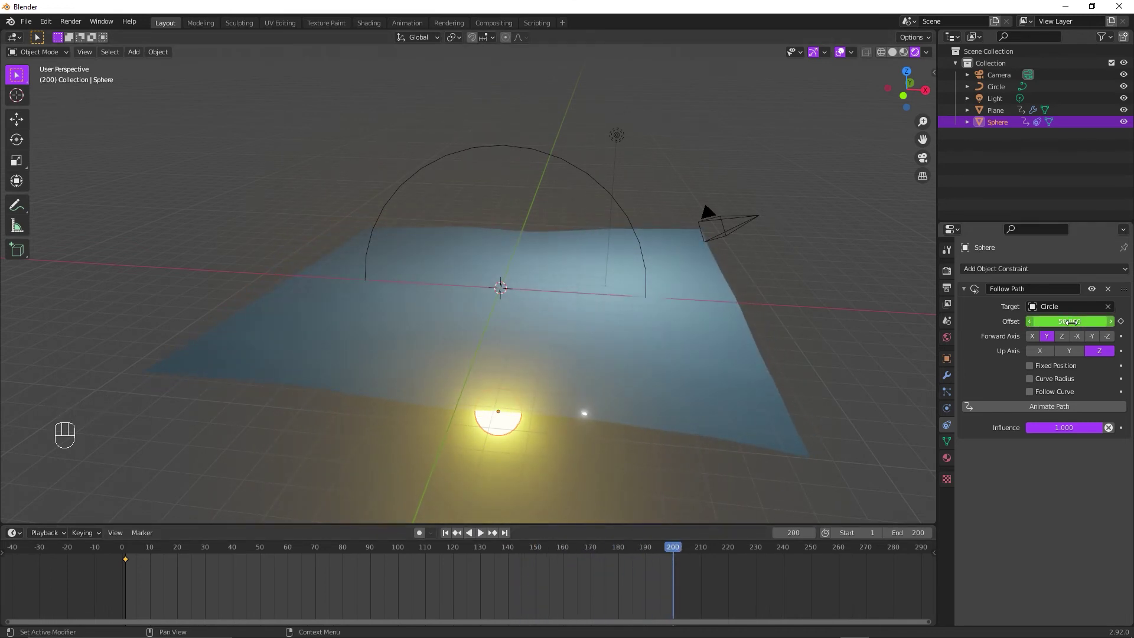
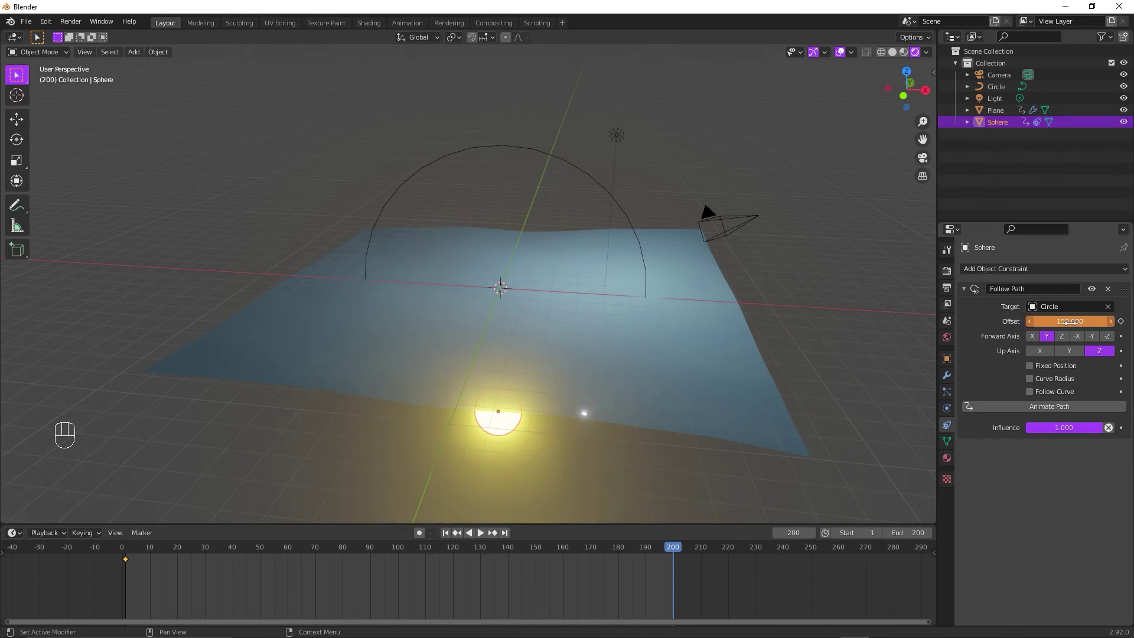
{"action": "left_click", "coordinate": [446, 536]}
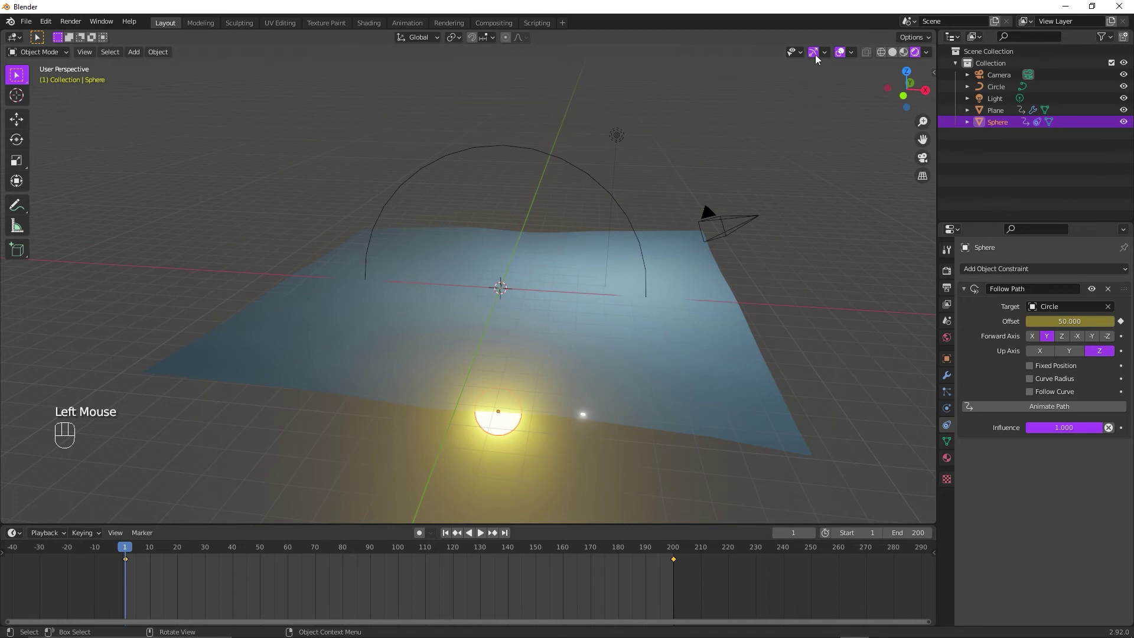
- Scrub the timeline and move the frame-200 keyframe to its final position
{"action": "left_click_drag", "start_coordinate": [725, 274], "coordinate": [730, 277]}
{"action": "left_click", "coordinate": [133, 553]}
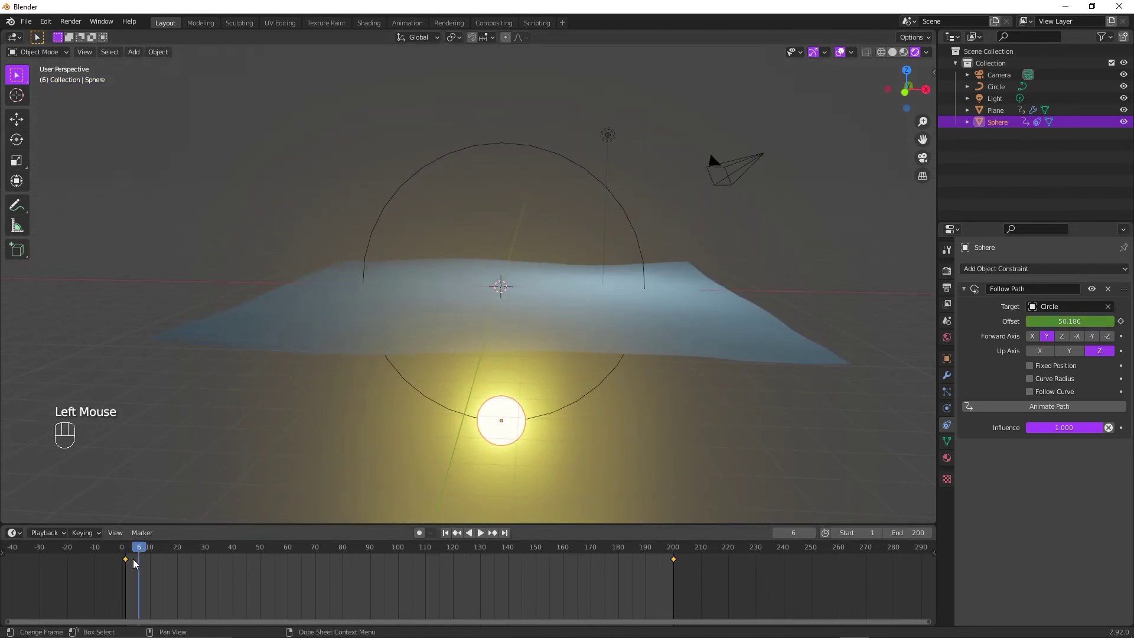
{"action": "left_click", "coordinate": [132, 564]}
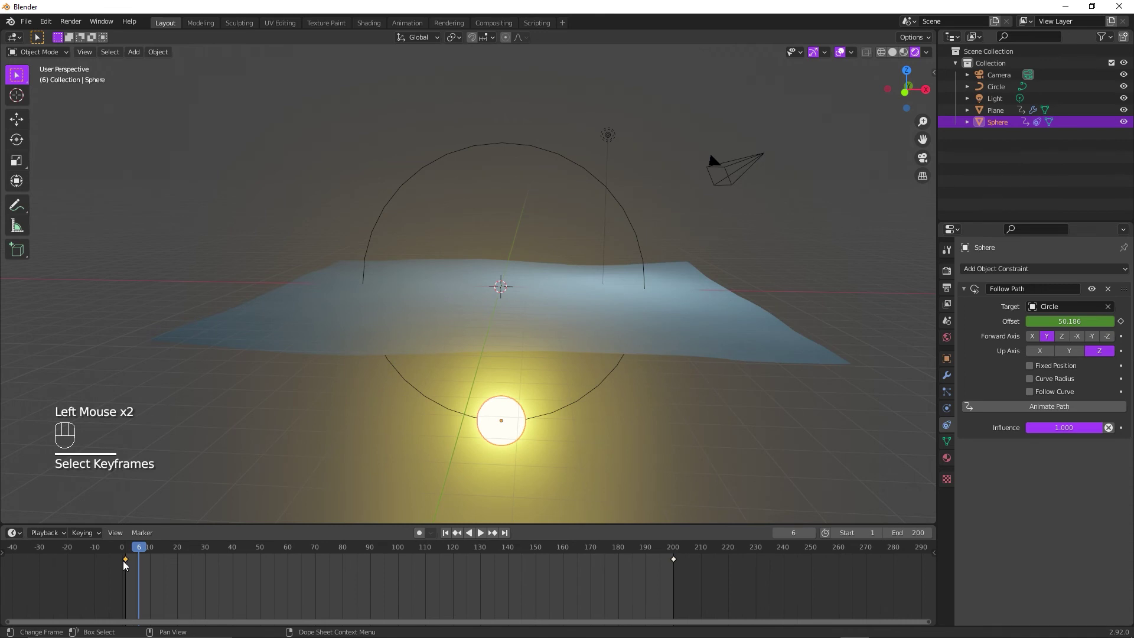
{"action": "left_click", "coordinate": [681, 564]}
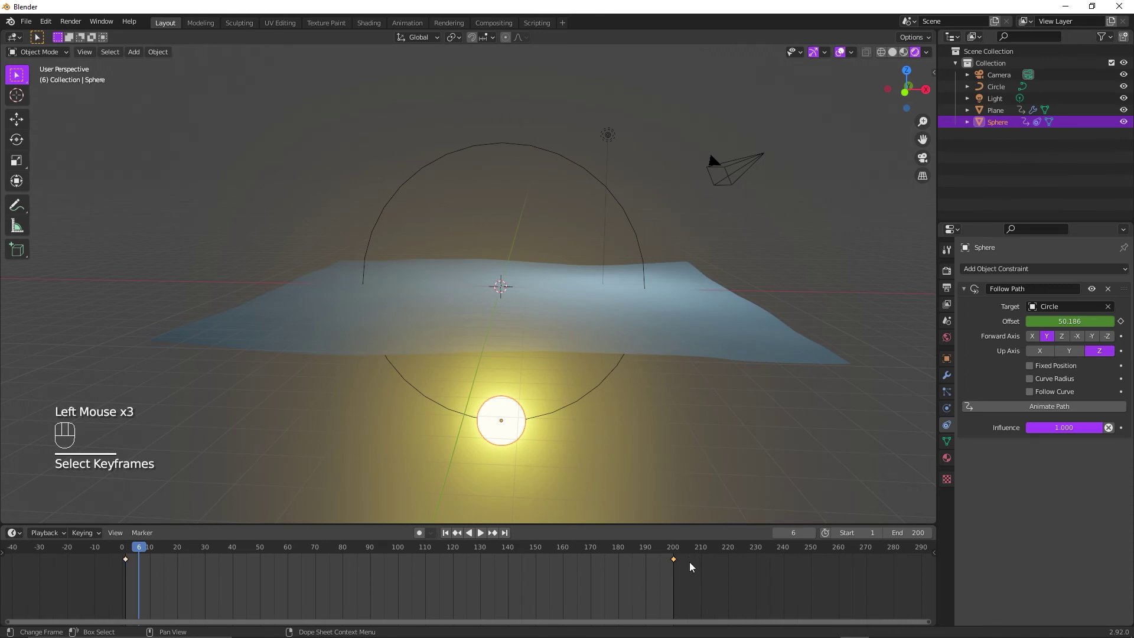
{"action": "key", "text": "g"}
{"action": "left_click", "coordinate": [712, 582]}
{"action": "middle_click", "coordinate": [613, 350]}
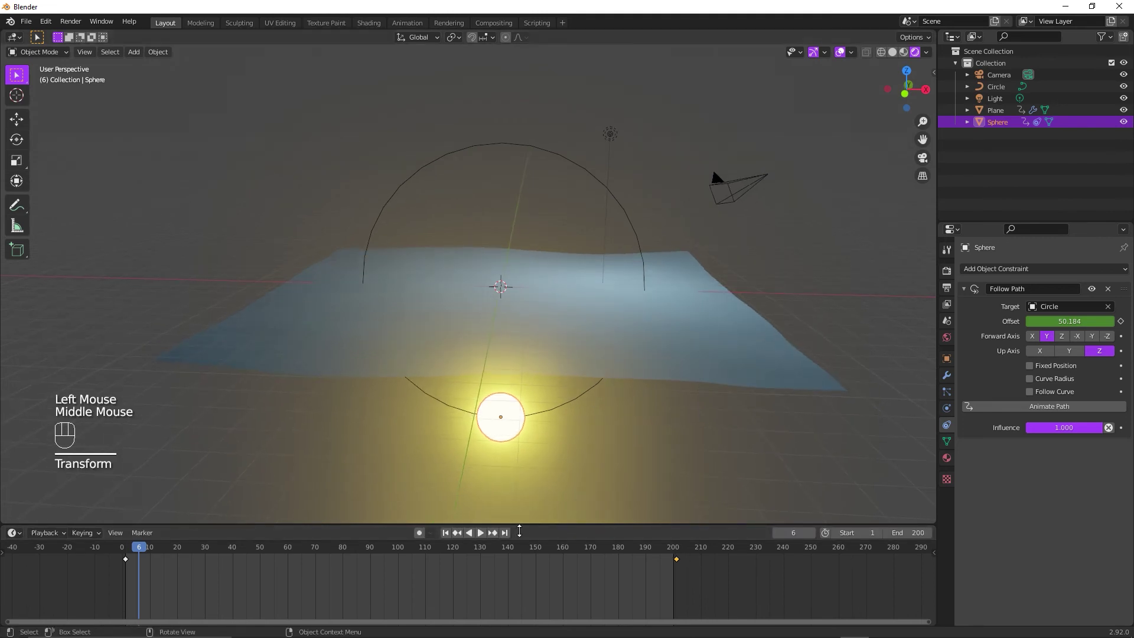
- Play the sun's orbit with overlays hidden, orbiting the view, then stop near frame 66
{"action": "left_click", "coordinate": [487, 540]}
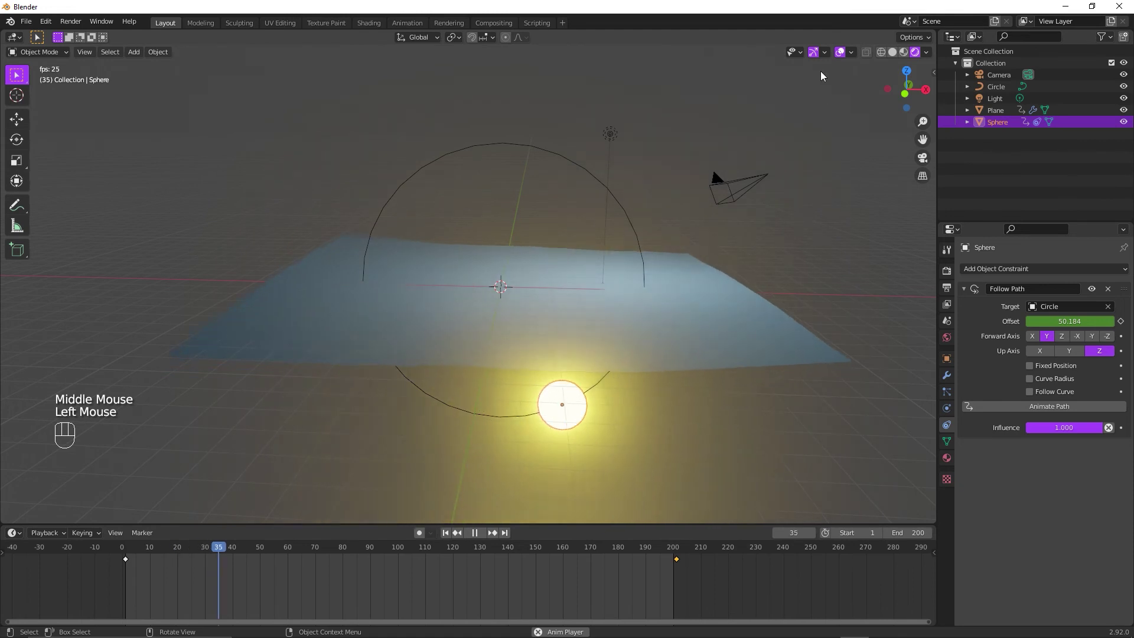
{"action": "left_click", "coordinate": [818, 59]}
{"action": "left_click", "coordinate": [843, 57]}
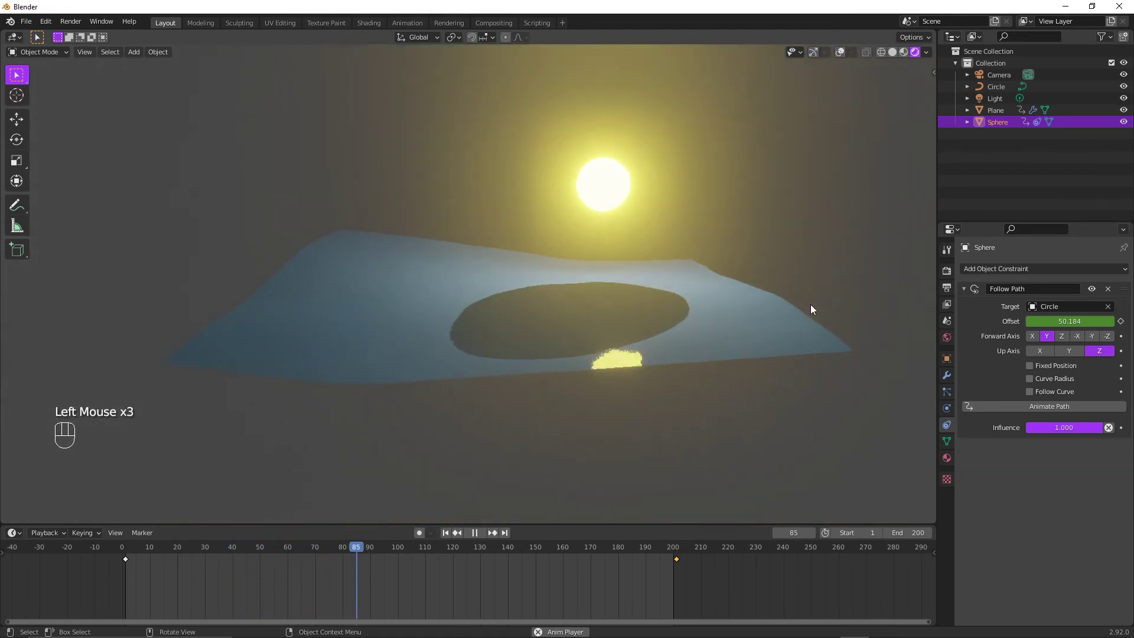
{"action": "scroll", "scroll_direction": "down", "scroll_amount": 3}
{"action": "left_click_drag", "start_coordinate": [733, 277], "coordinate": [729, 302]}
{"action": "left_click_drag", "start_coordinate": [729, 284], "coordinate": [729, 277]}
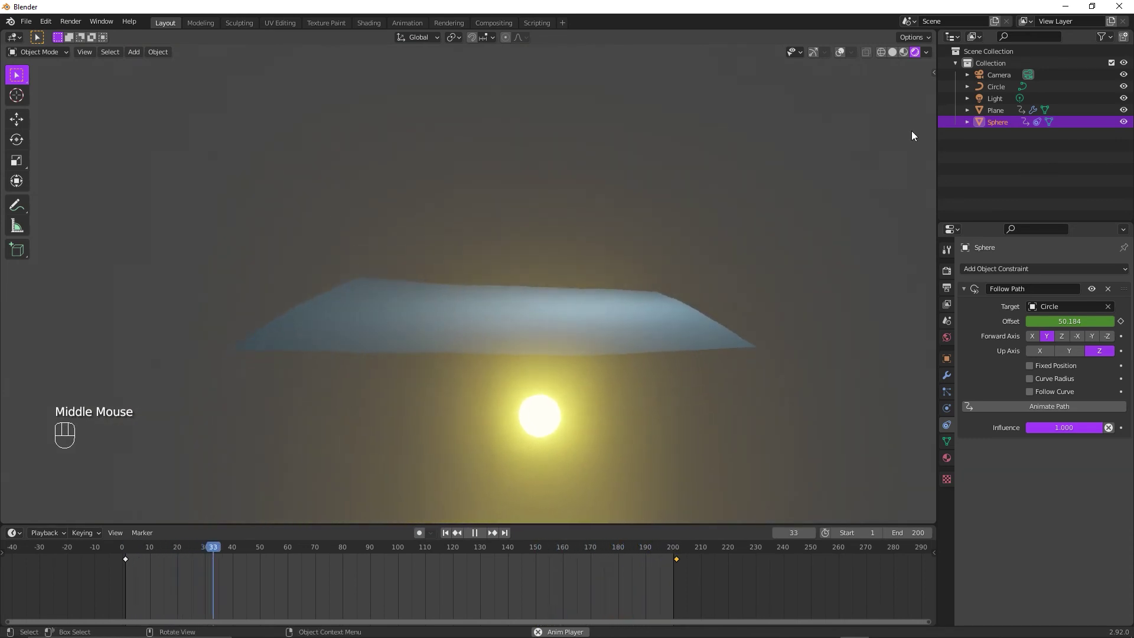
{"action": "left_click", "coordinate": [483, 534]}
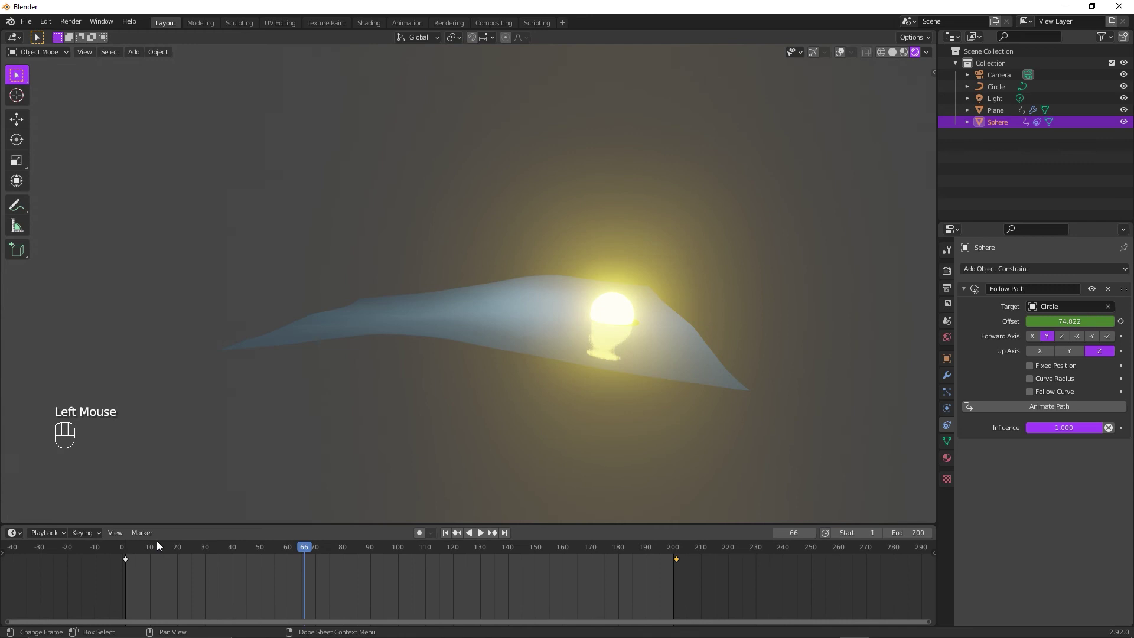
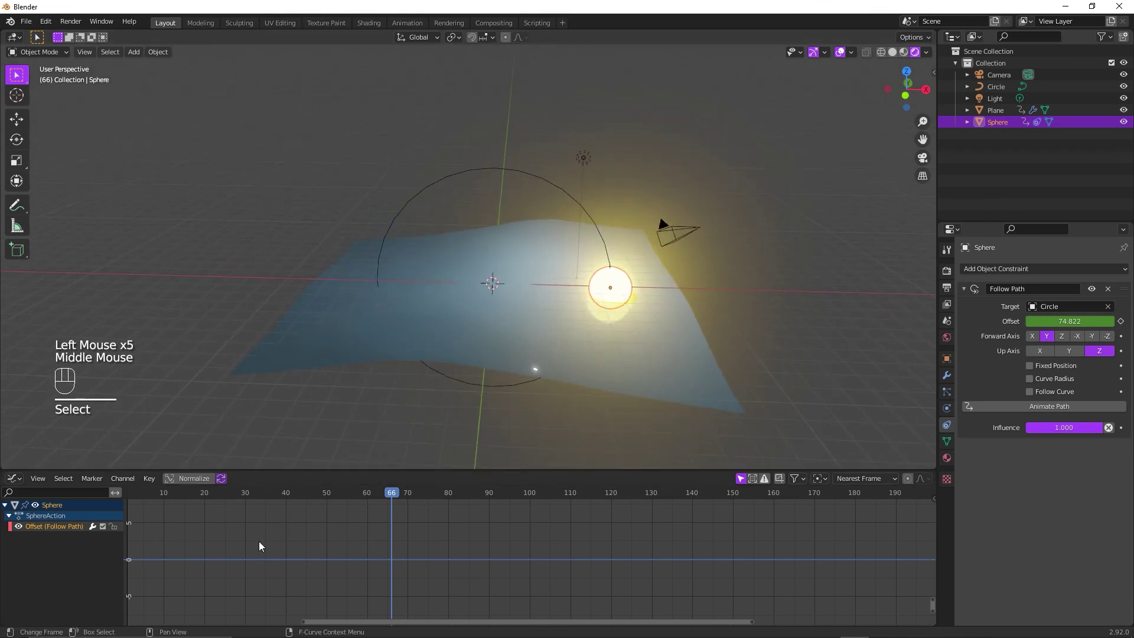
- Select all offset keyframes and set their interpolation to Linear for constant speed
{"action": "key", "text": "a"}
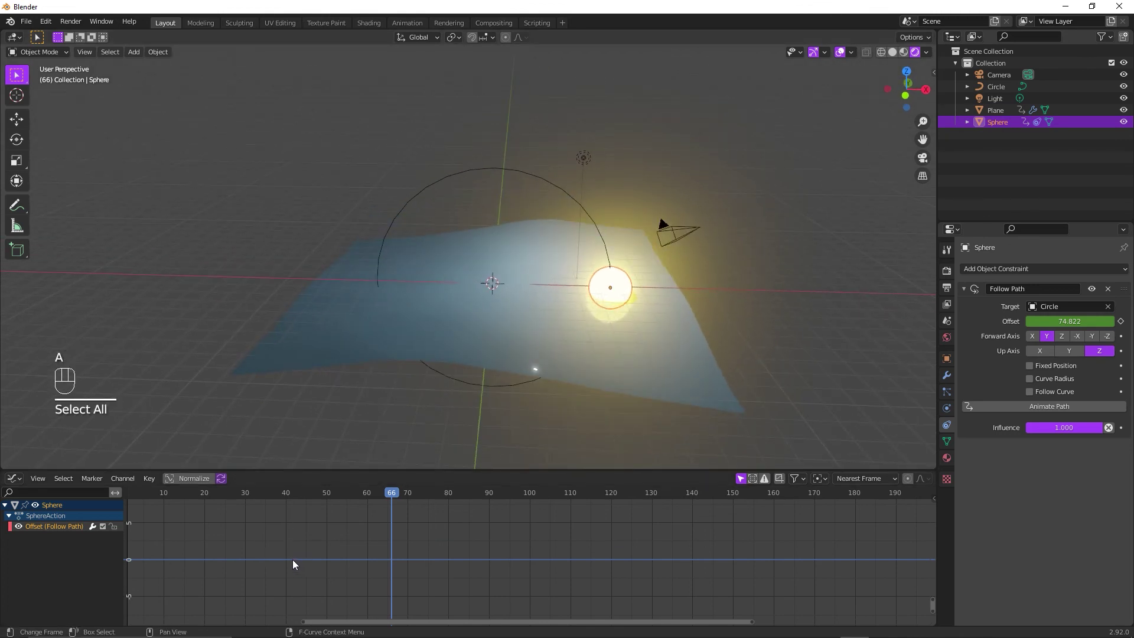
{"action": "key", "text": "t"}
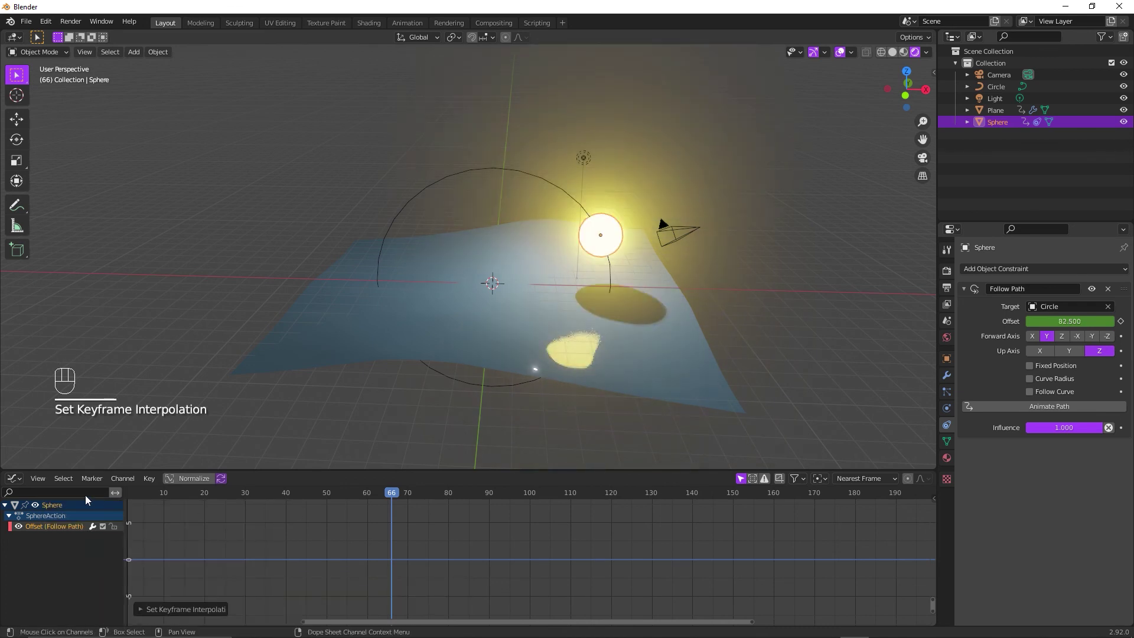
{"action": "left_click_drag", "start_coordinate": [14, 483], "coordinate": [196, 532]}
{"action": "left_click", "coordinate": [487, 483]}
- Return the lower area to the Timeline and play the orbit animation again
{"action": "middle_click", "coordinate": [585, 373]}
{"action": "left_click_drag", "start_coordinate": [823, 55], "coordinate": [844, 55]}
{"action": "left_click", "coordinate": [840, 54]}
{"action": "left_click", "coordinate": [819, 55]}
{"action": "middle_click", "coordinate": [593, 247]}
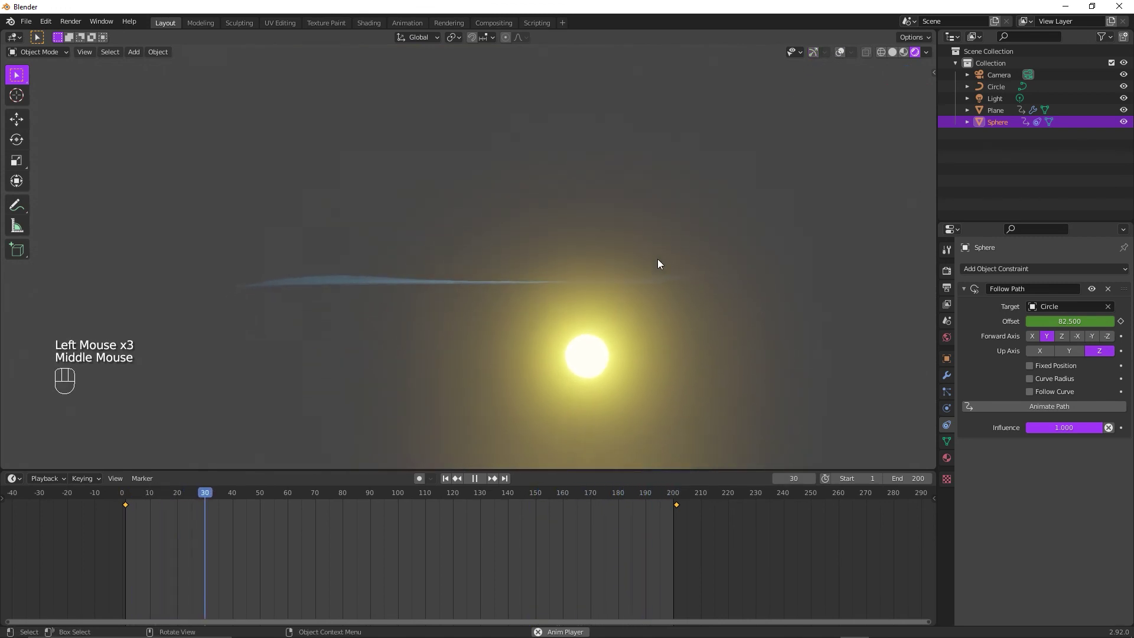